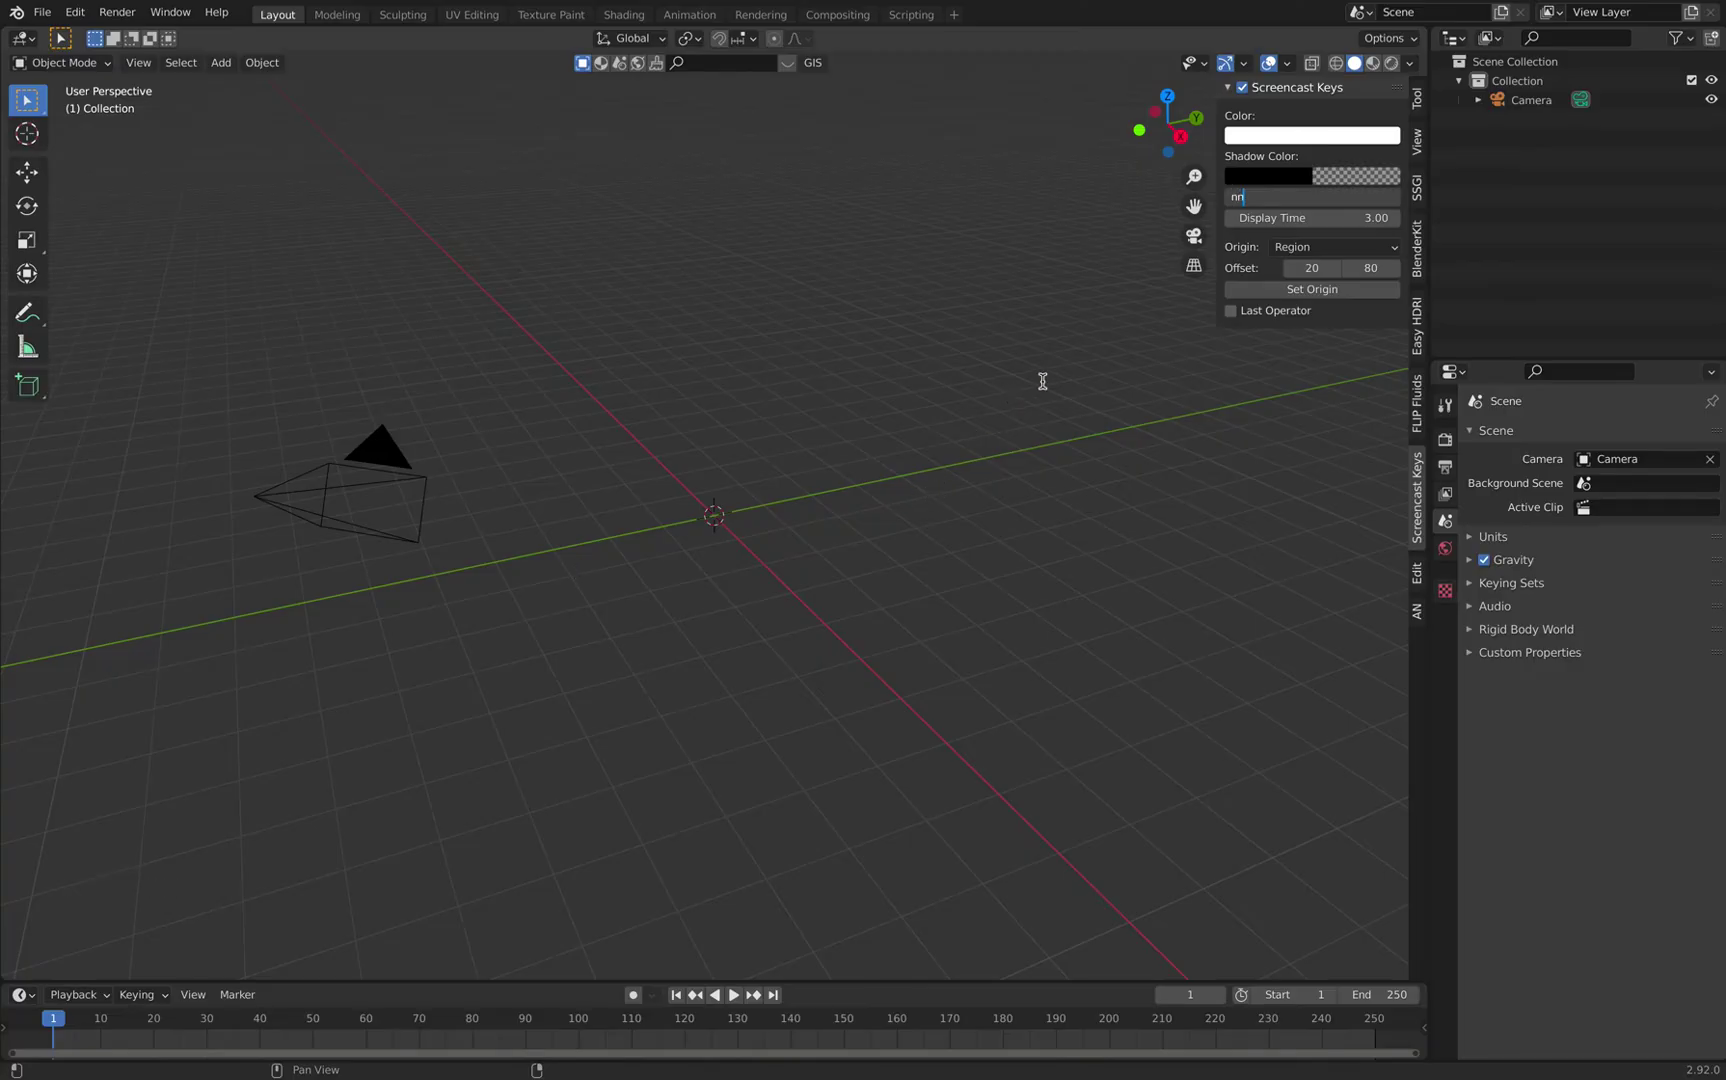
Hide the viewport sidebar panel with the N toggle
key(n)
key(n)
key(n)
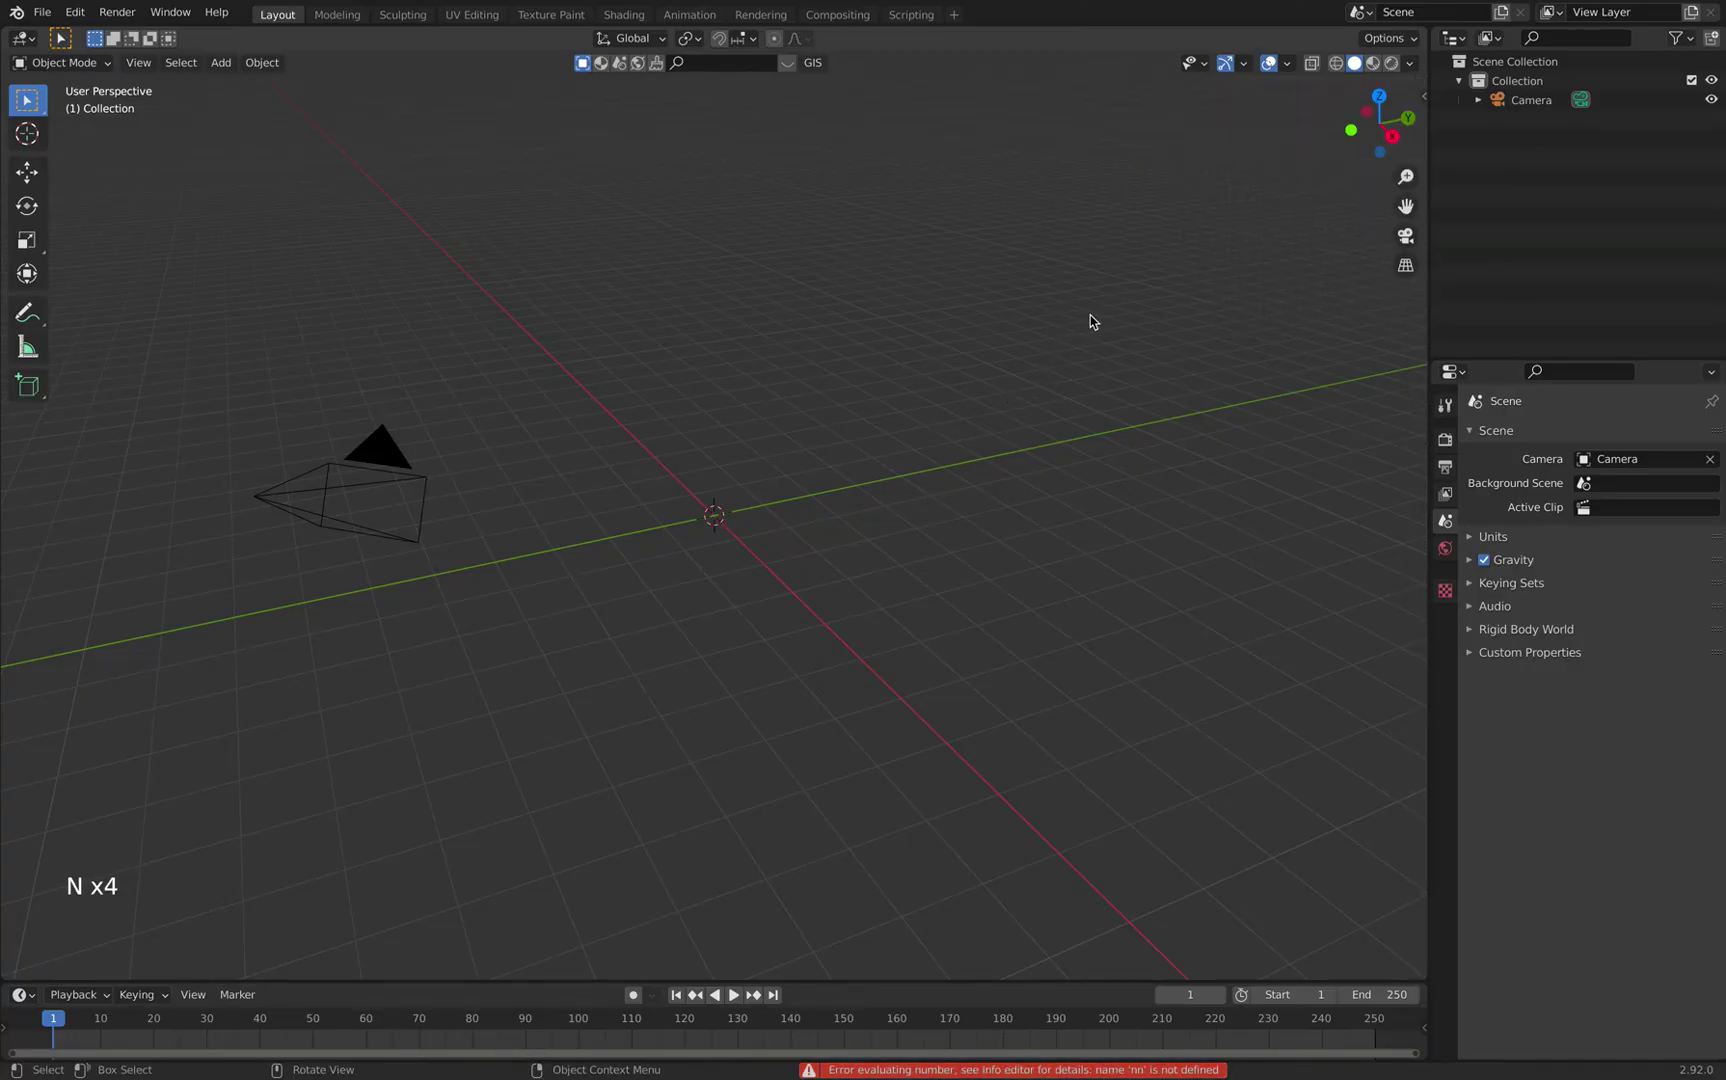
Add a UV sphere at the scene centre and set it to Shade Smooth
key(shift+a)
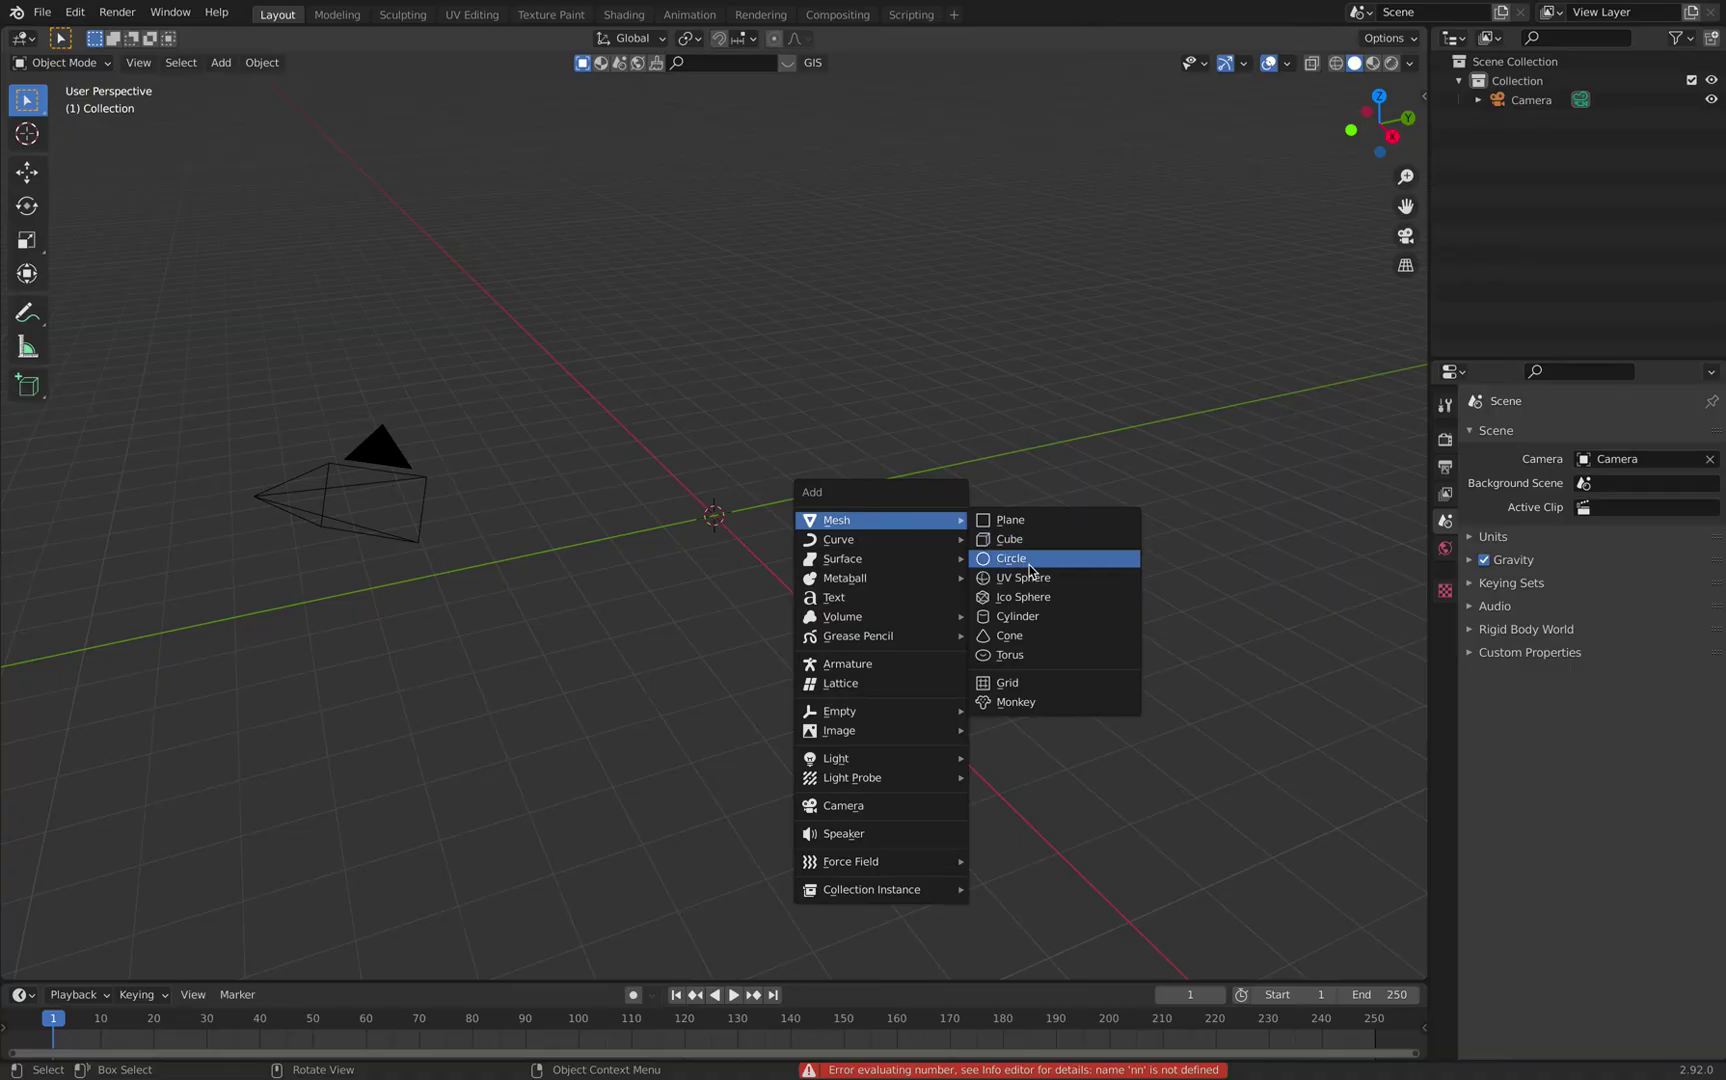
key(s)
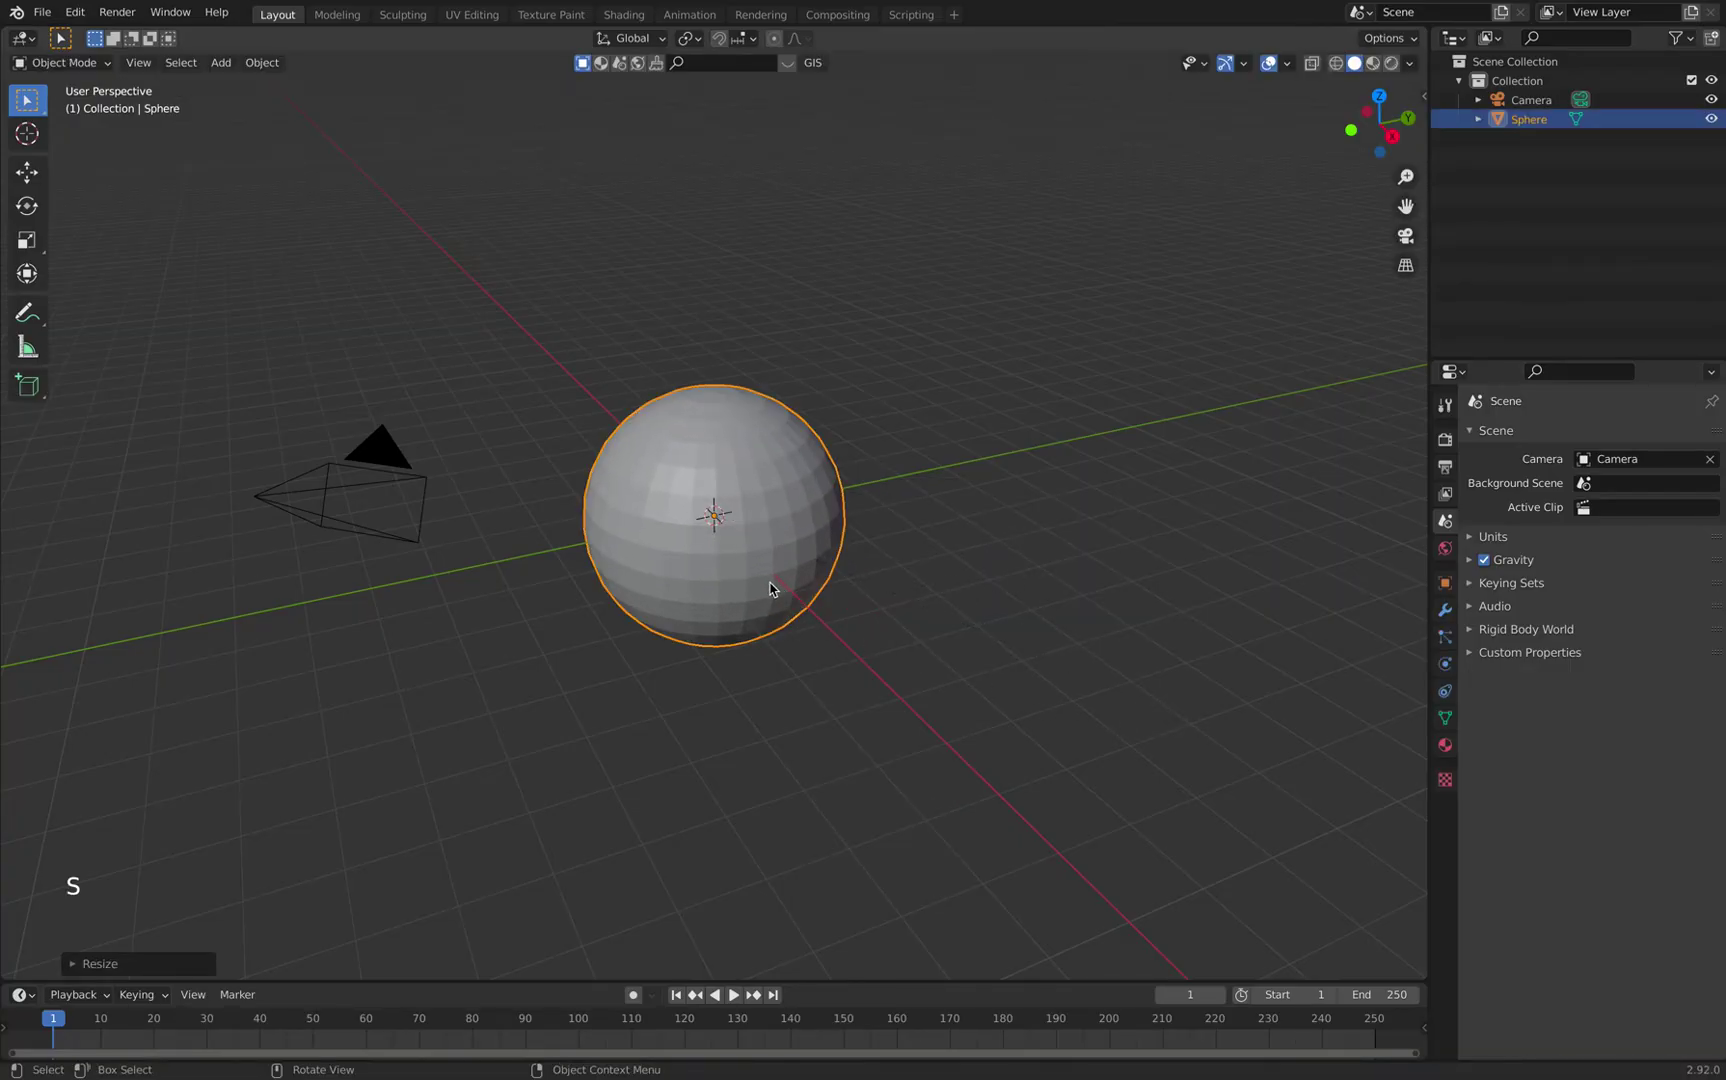
right_click(778, 587)
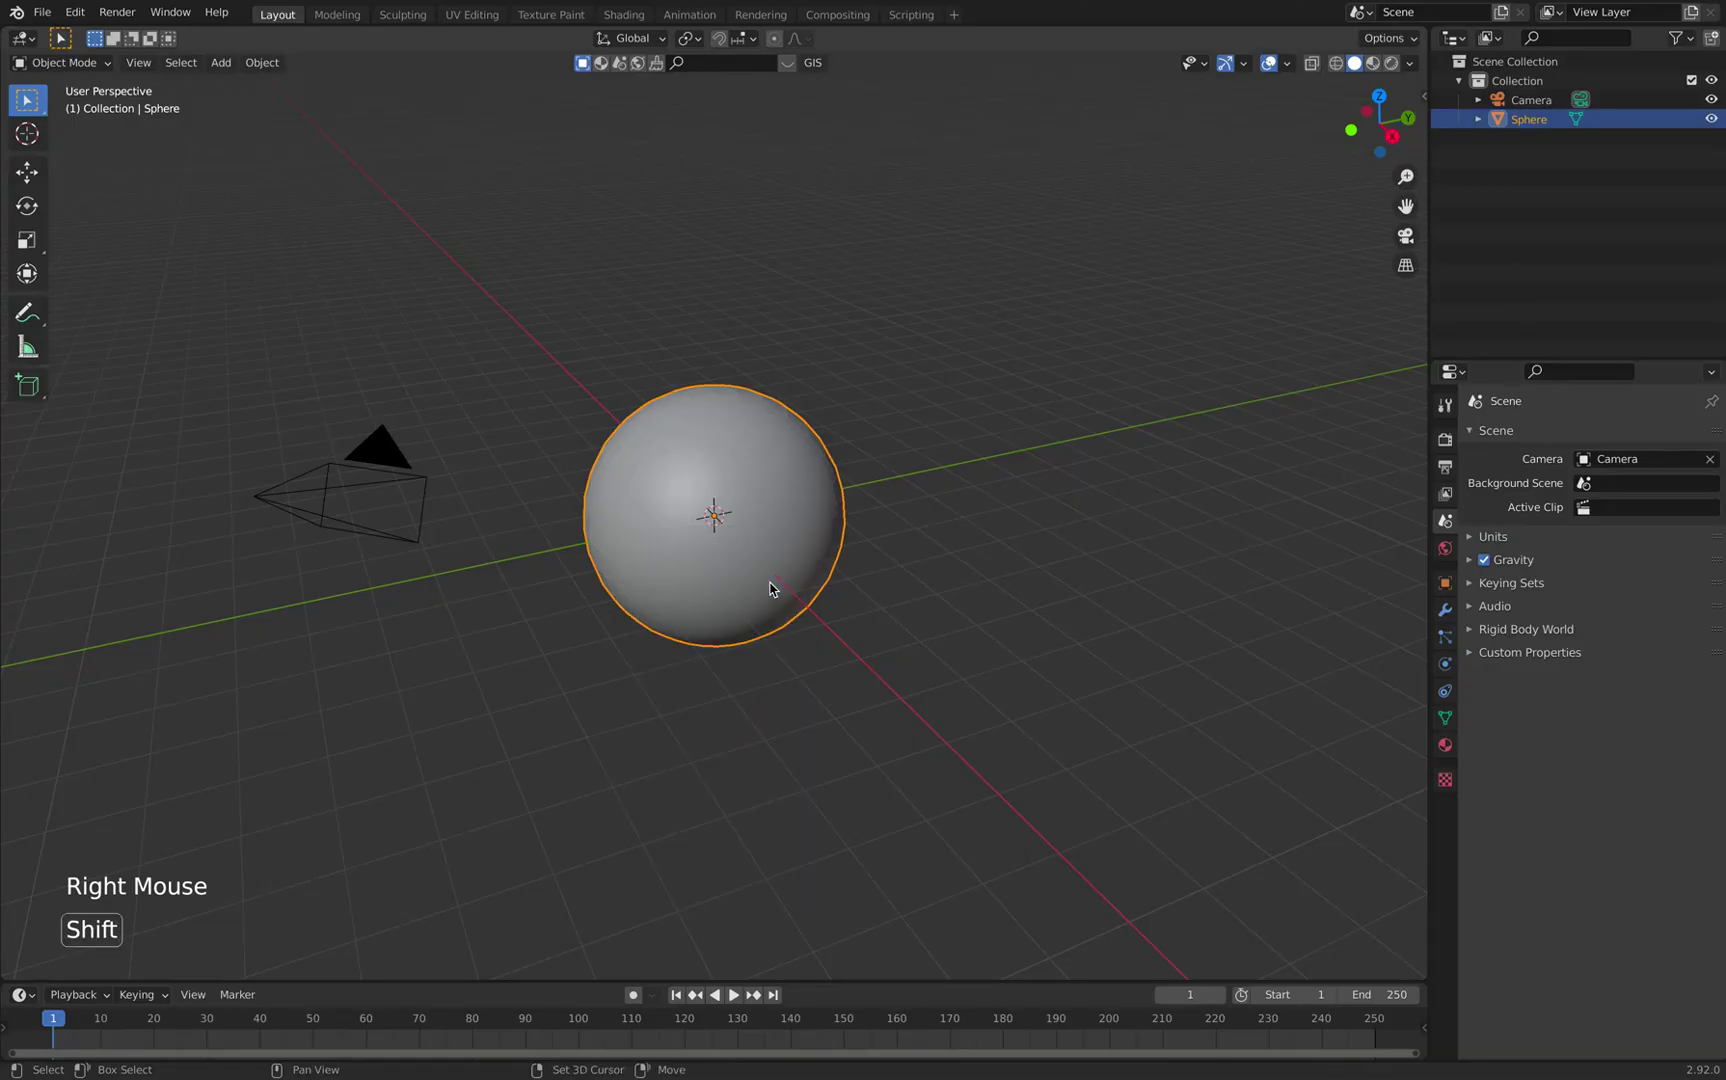
Add a Bezier circle, scale it up to ring the sphere and tilt it about X
key(shift+a)
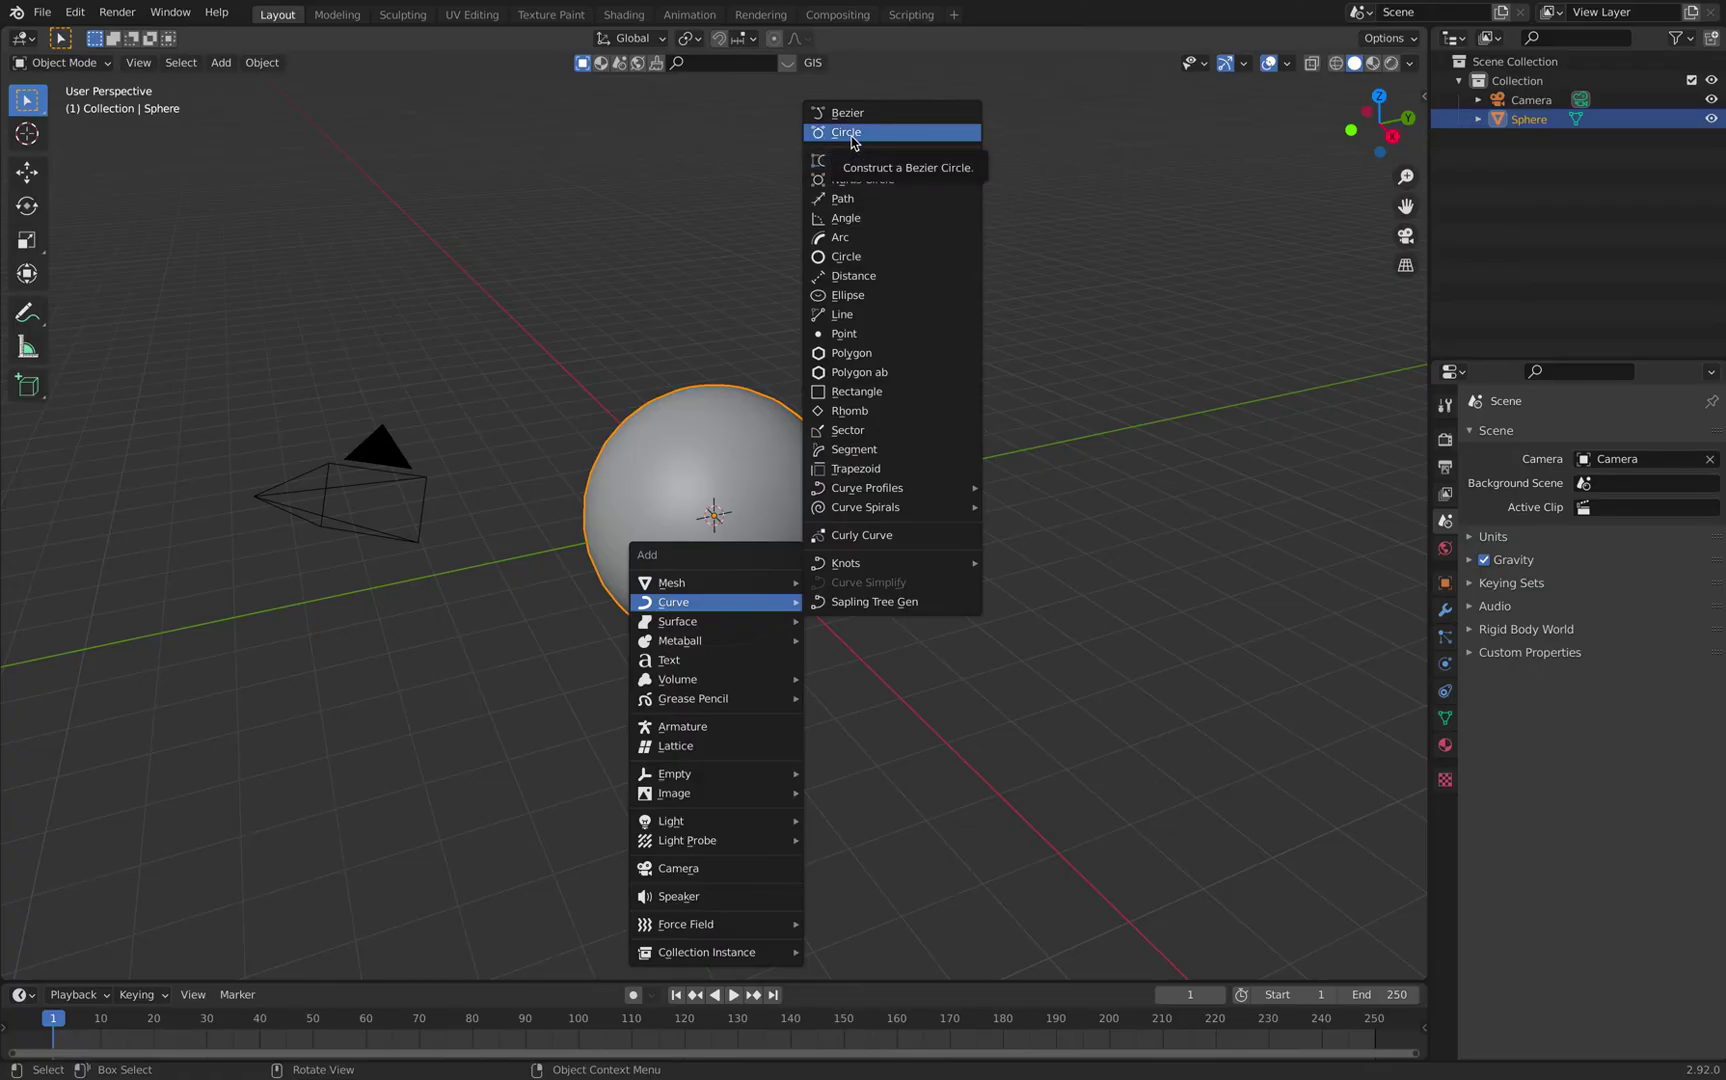
key(s)
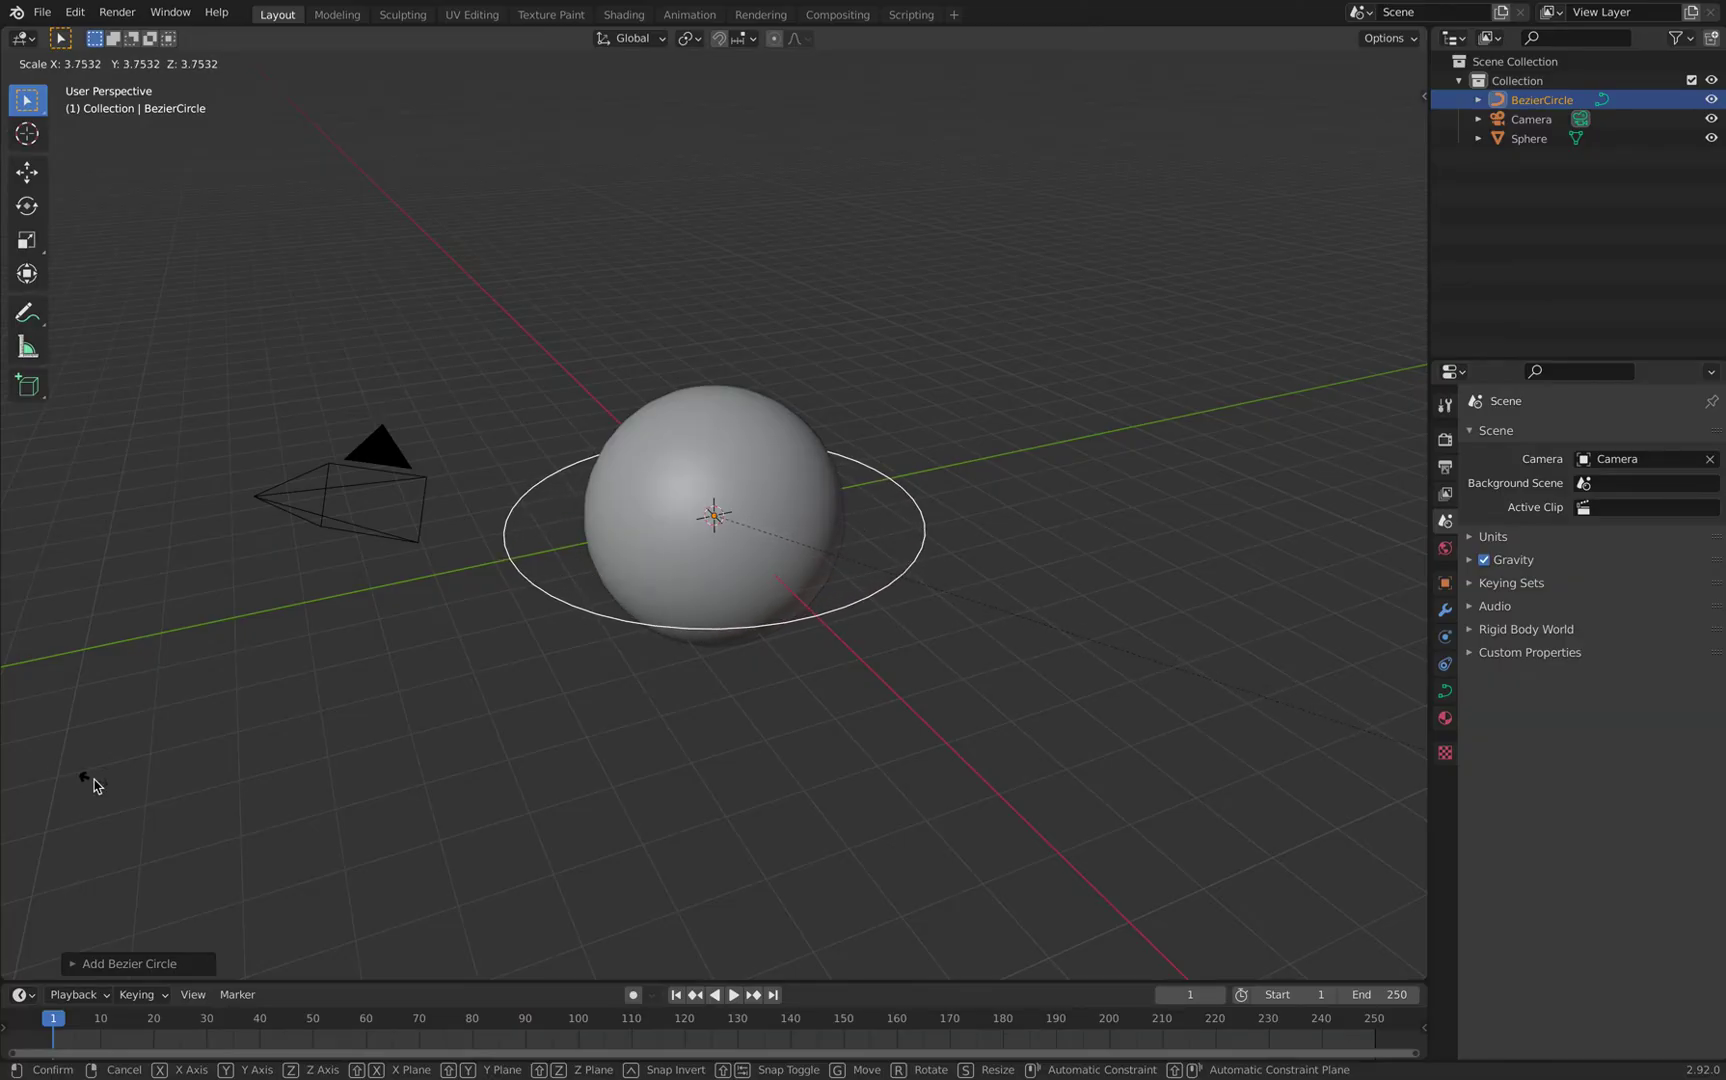
key(r)
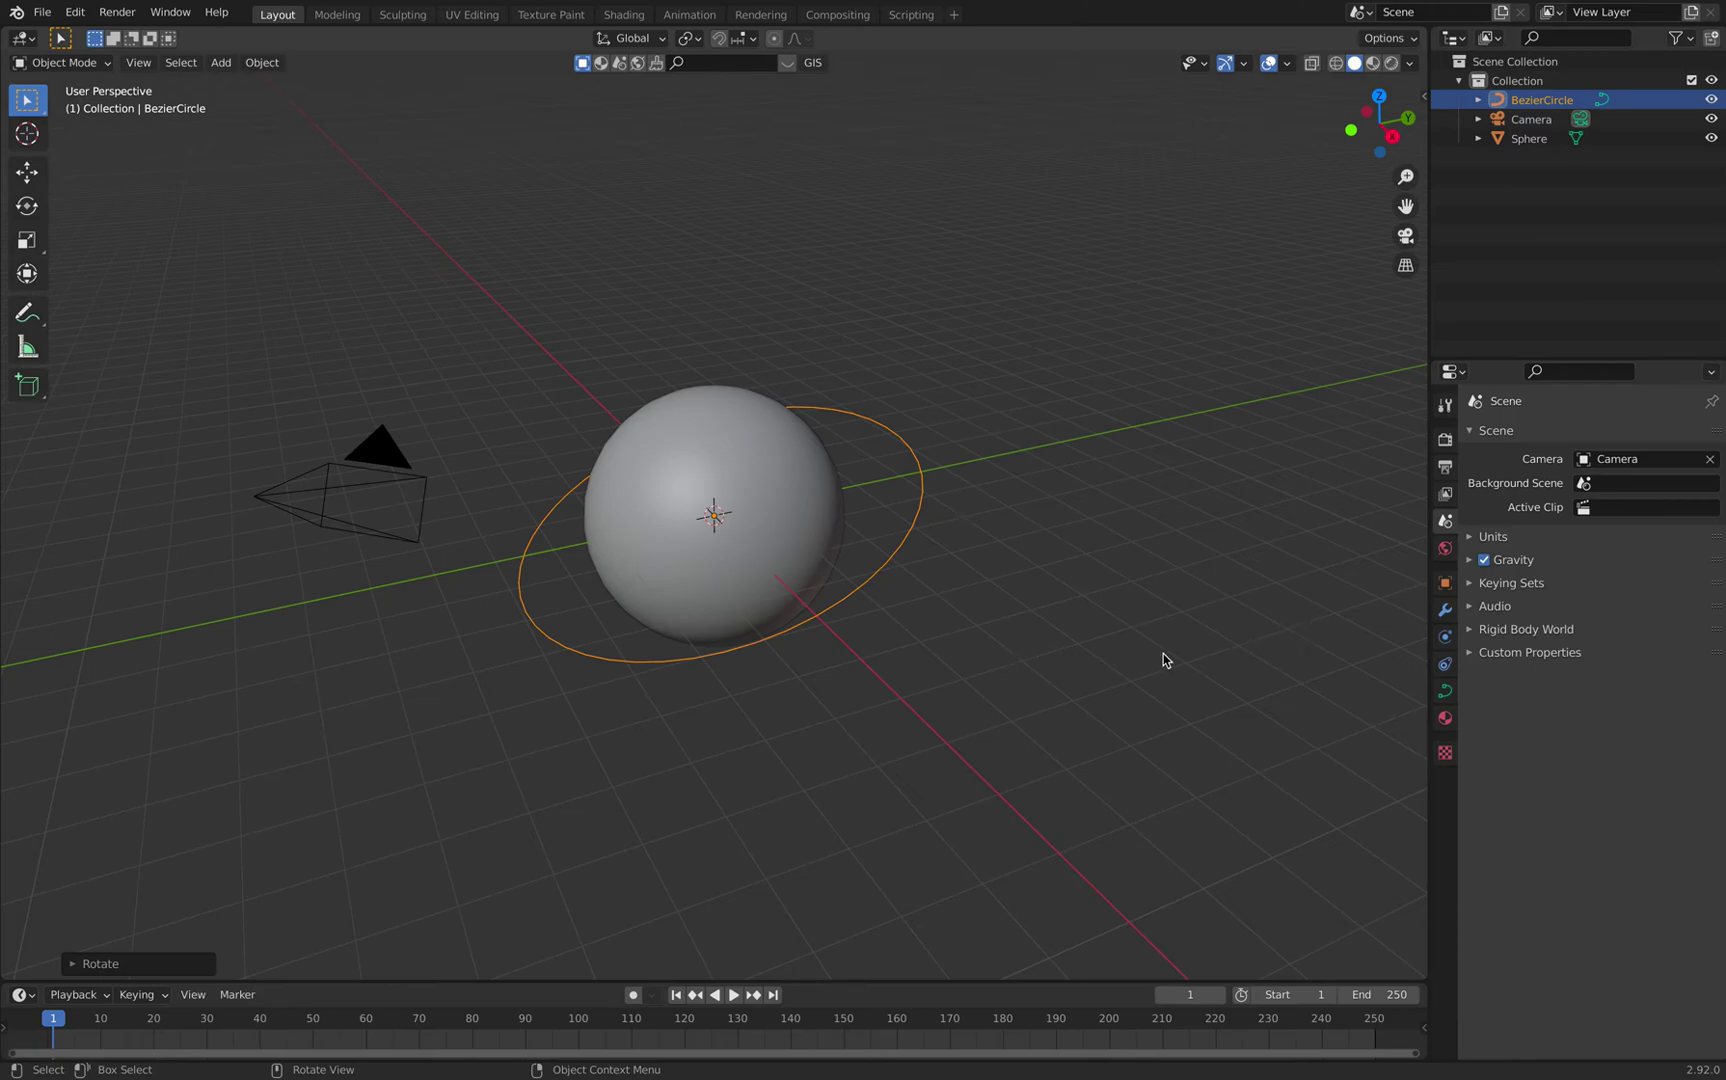
Add a text object and clear its default word 'Text' in edit mode
key(shift+a)
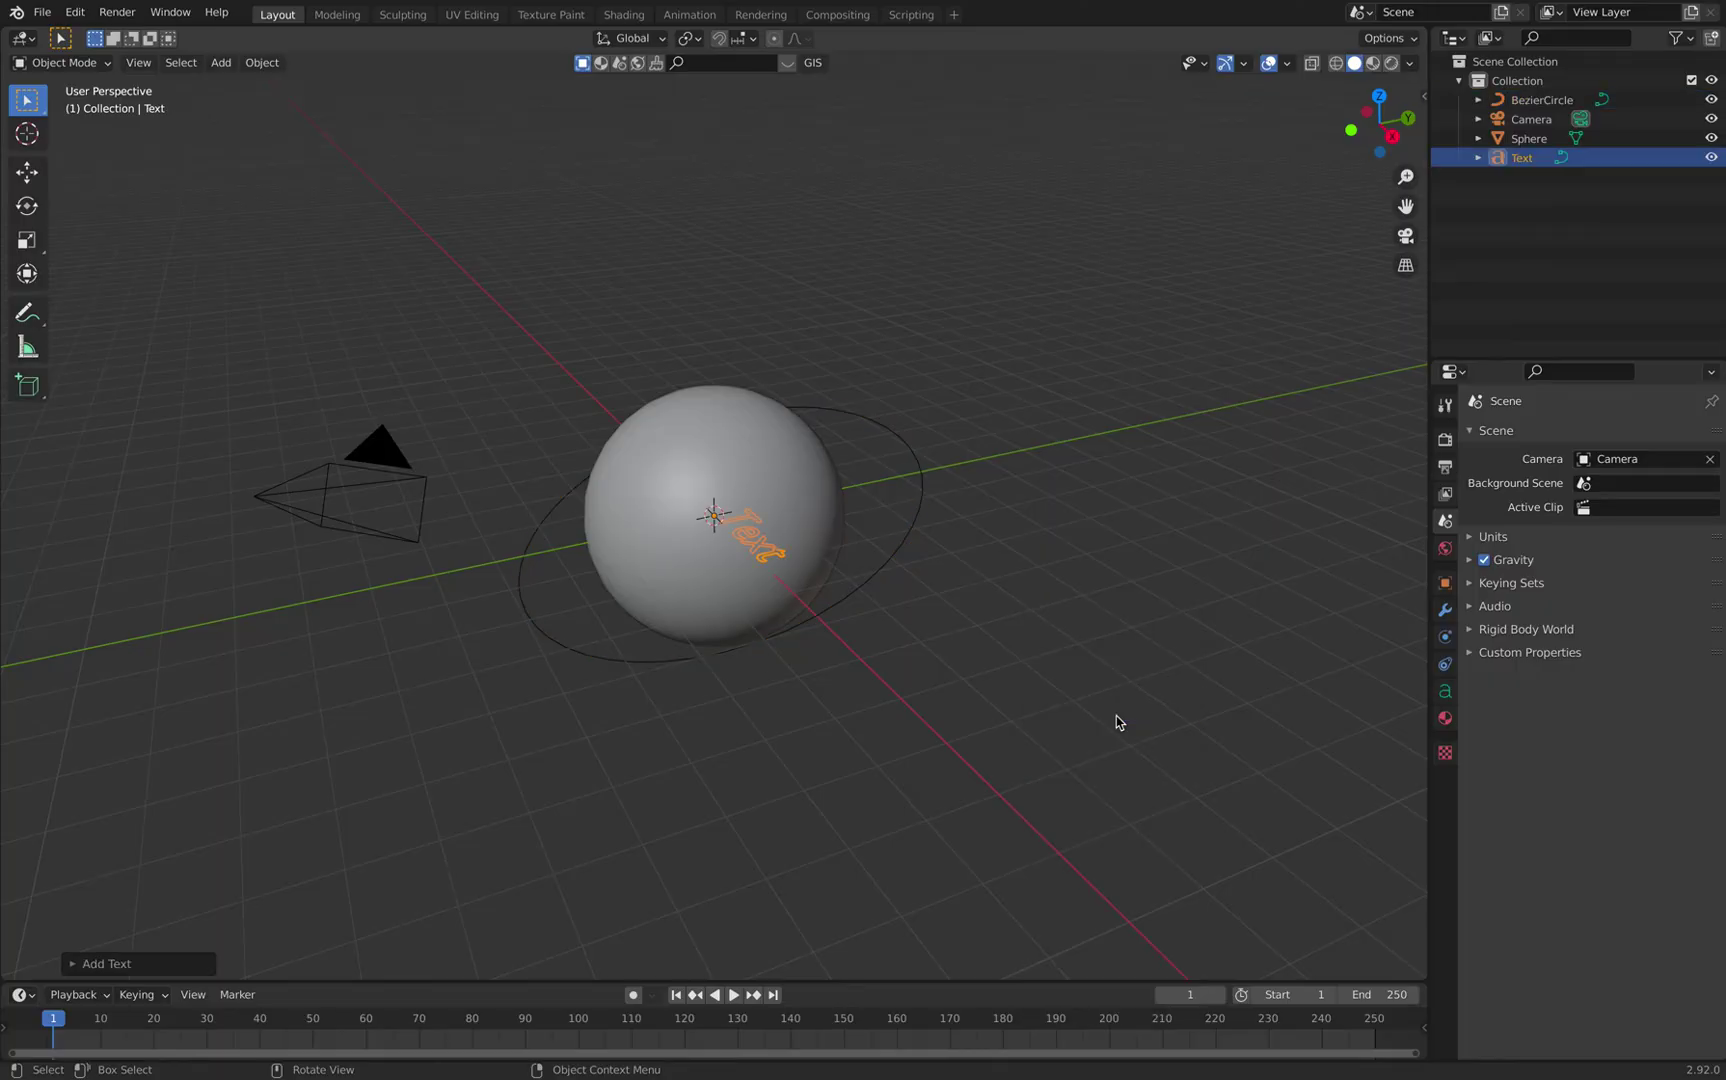
key(Tab)
key(BackSpace)
key(BackSpace)
key(BackSpace)
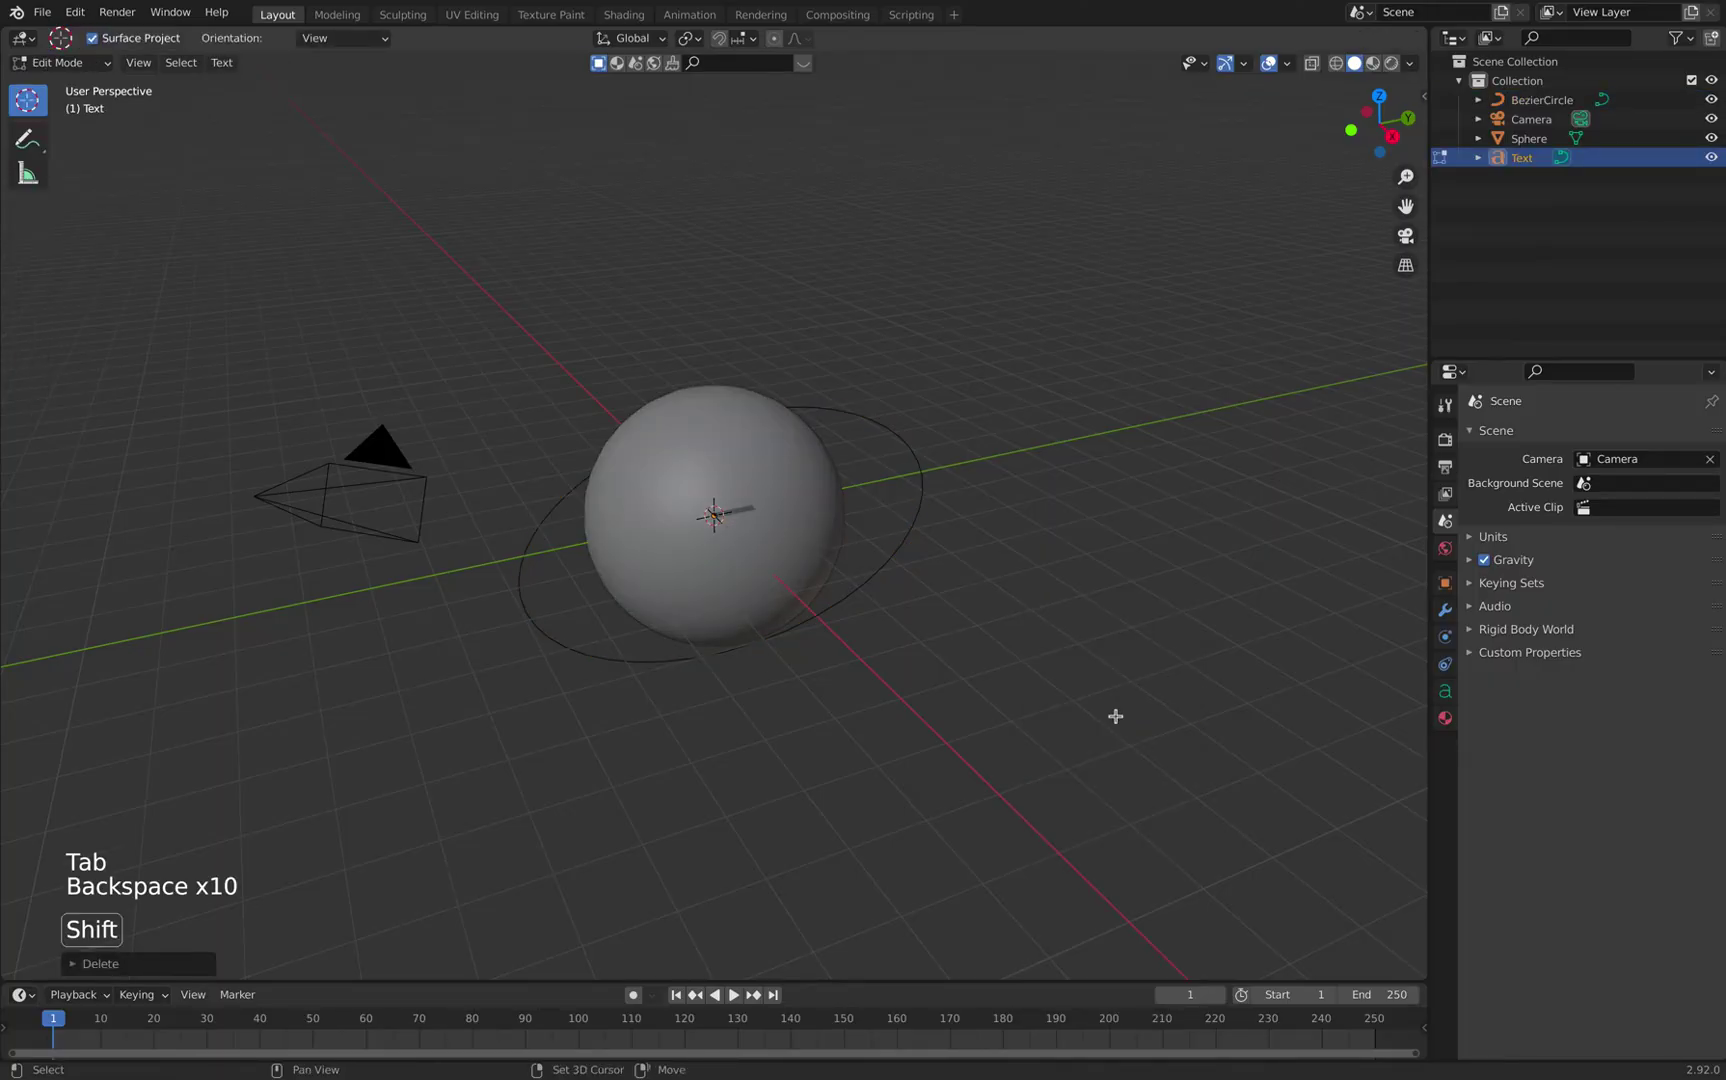
Make the caption read 'SOME COOL TEXT', leave edit mode and rotate the text
key(shift+s)
key(shift+o)
key(shift+m)
key(shift+e)
key(shift+space)
key(shift+c)
key(shift+o)
key(shift+o)
key(shift+l)
key(shift+space)
key(shift+t)
key(shift+e)
key(shift+x)
key(shift+t)
key(Return)
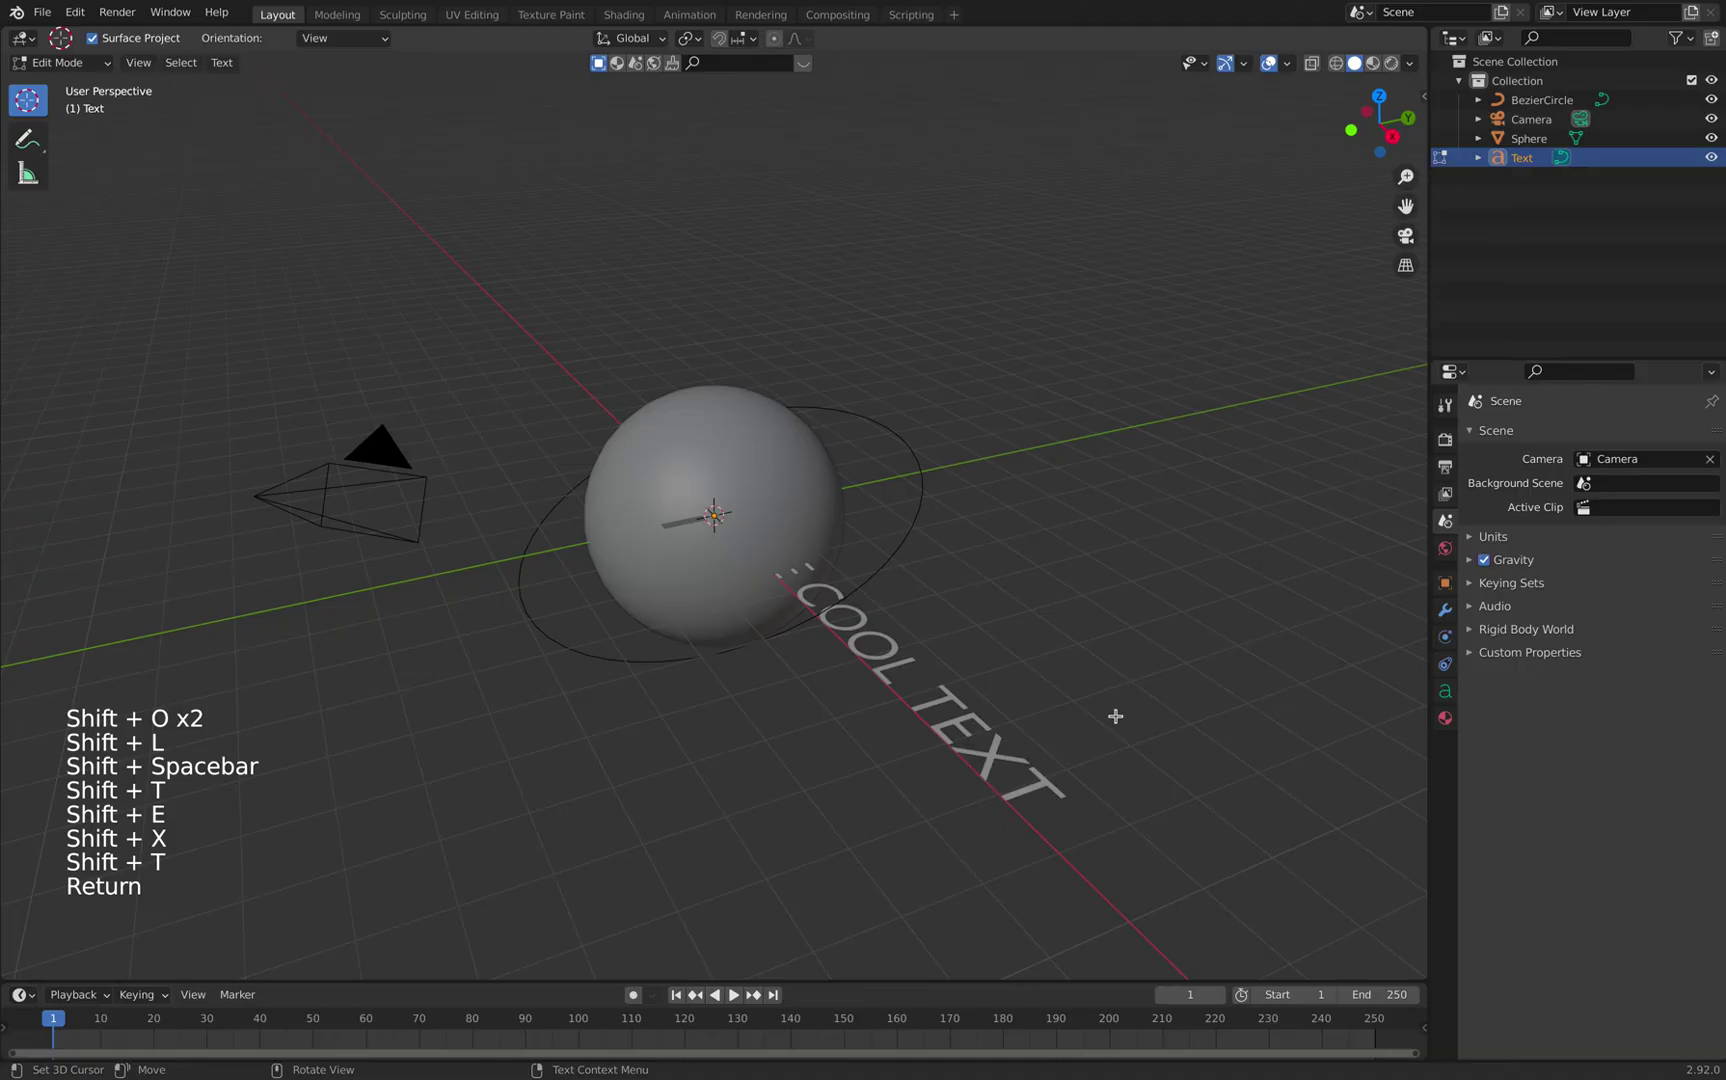
key(BackSpace)
key(Tab)
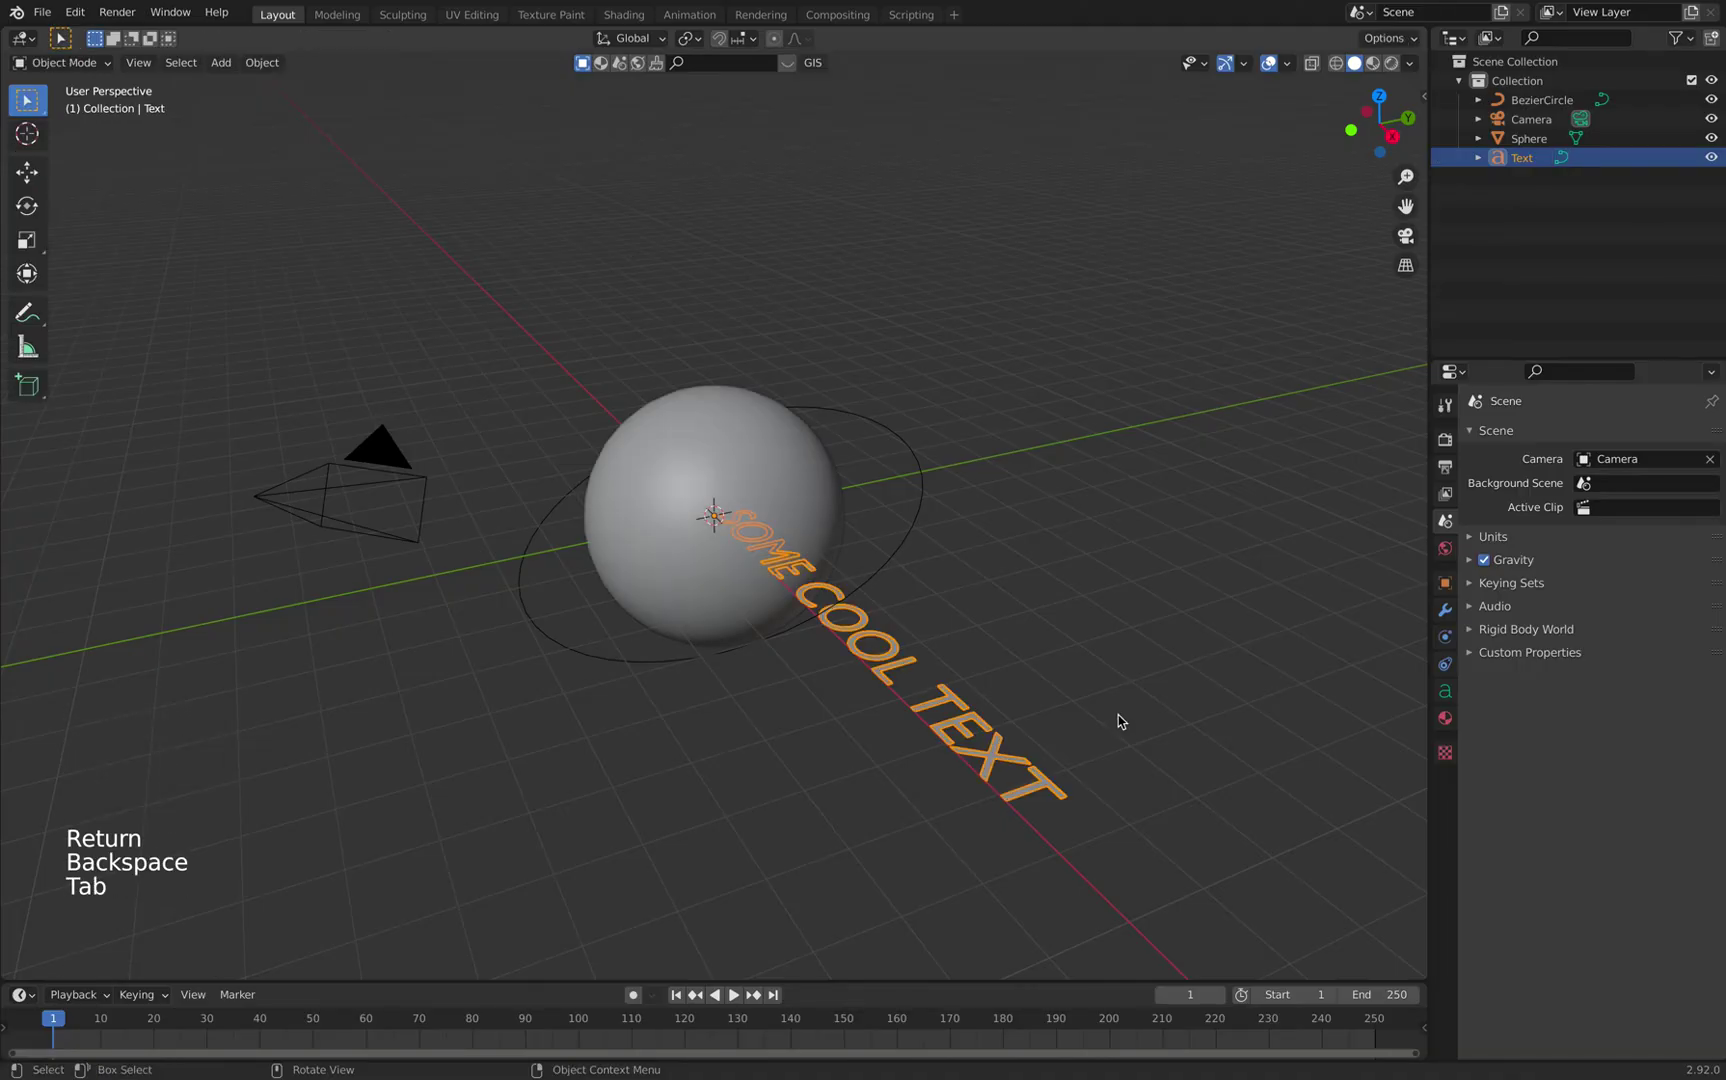
key(r)
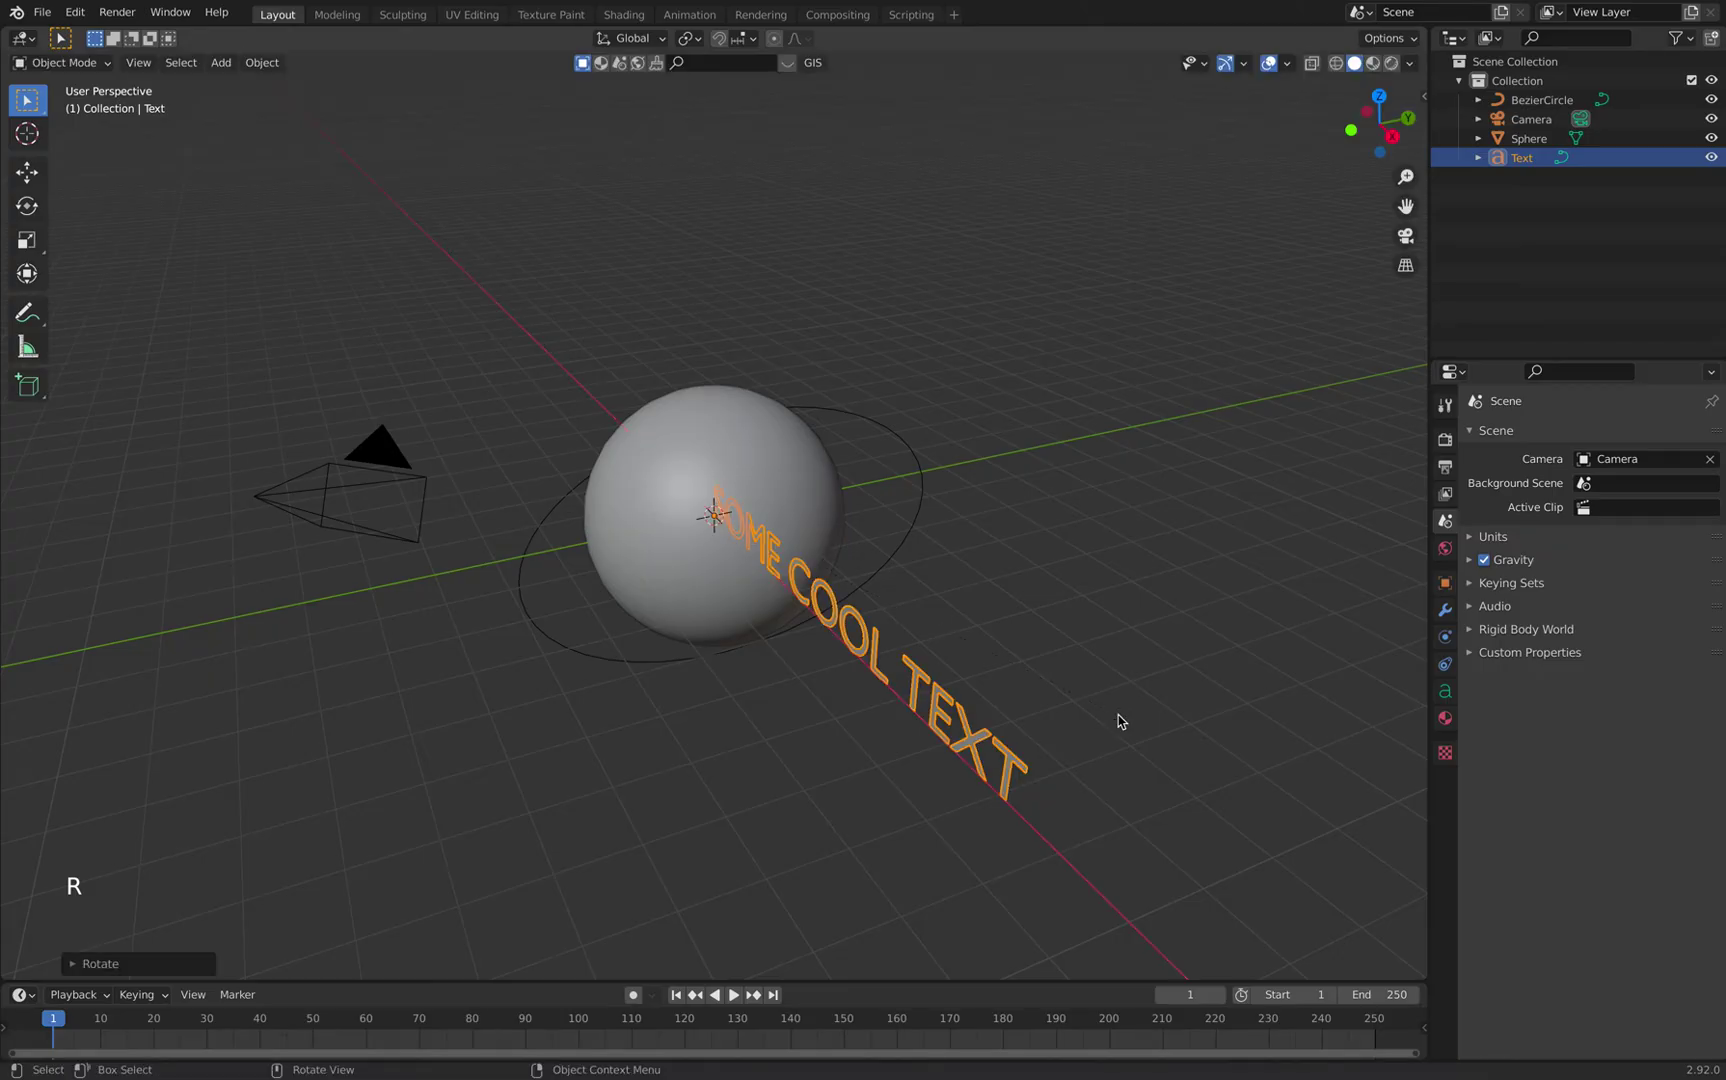
Centre-align the text and extrude its geometry to 0.12 m for solid 3D letters
click(1452, 692)
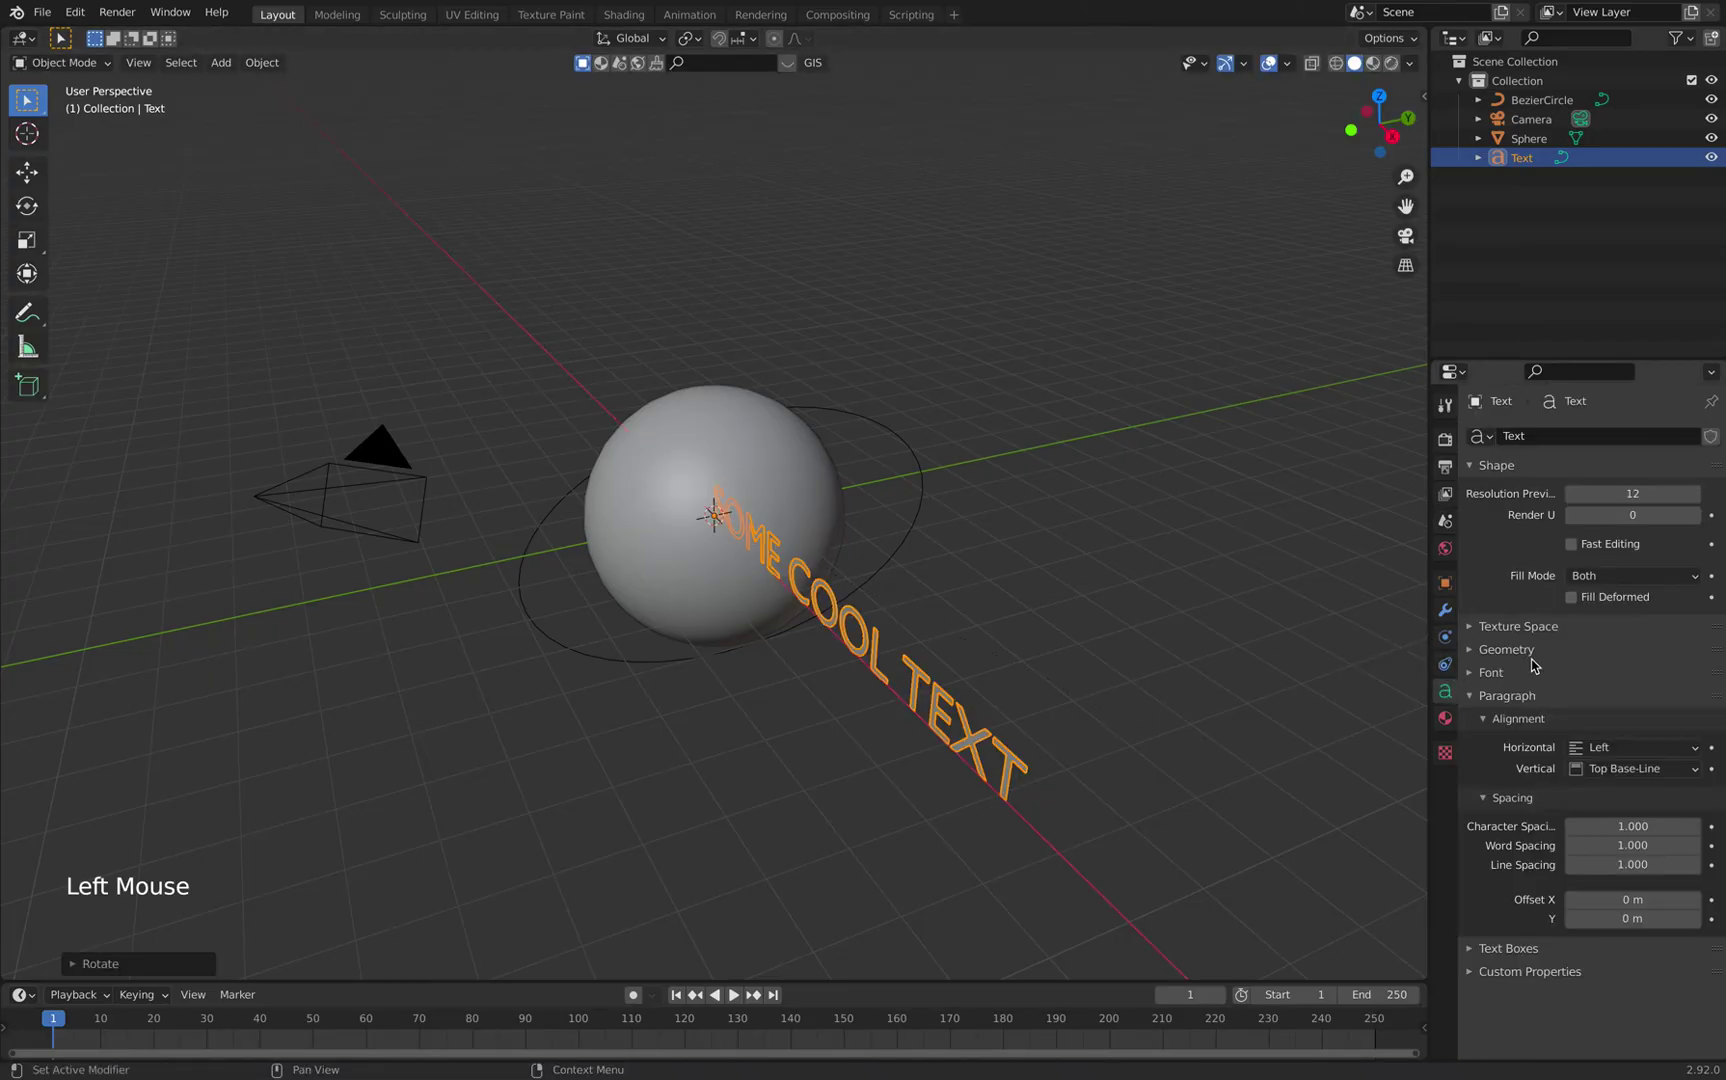
click(1597, 752)
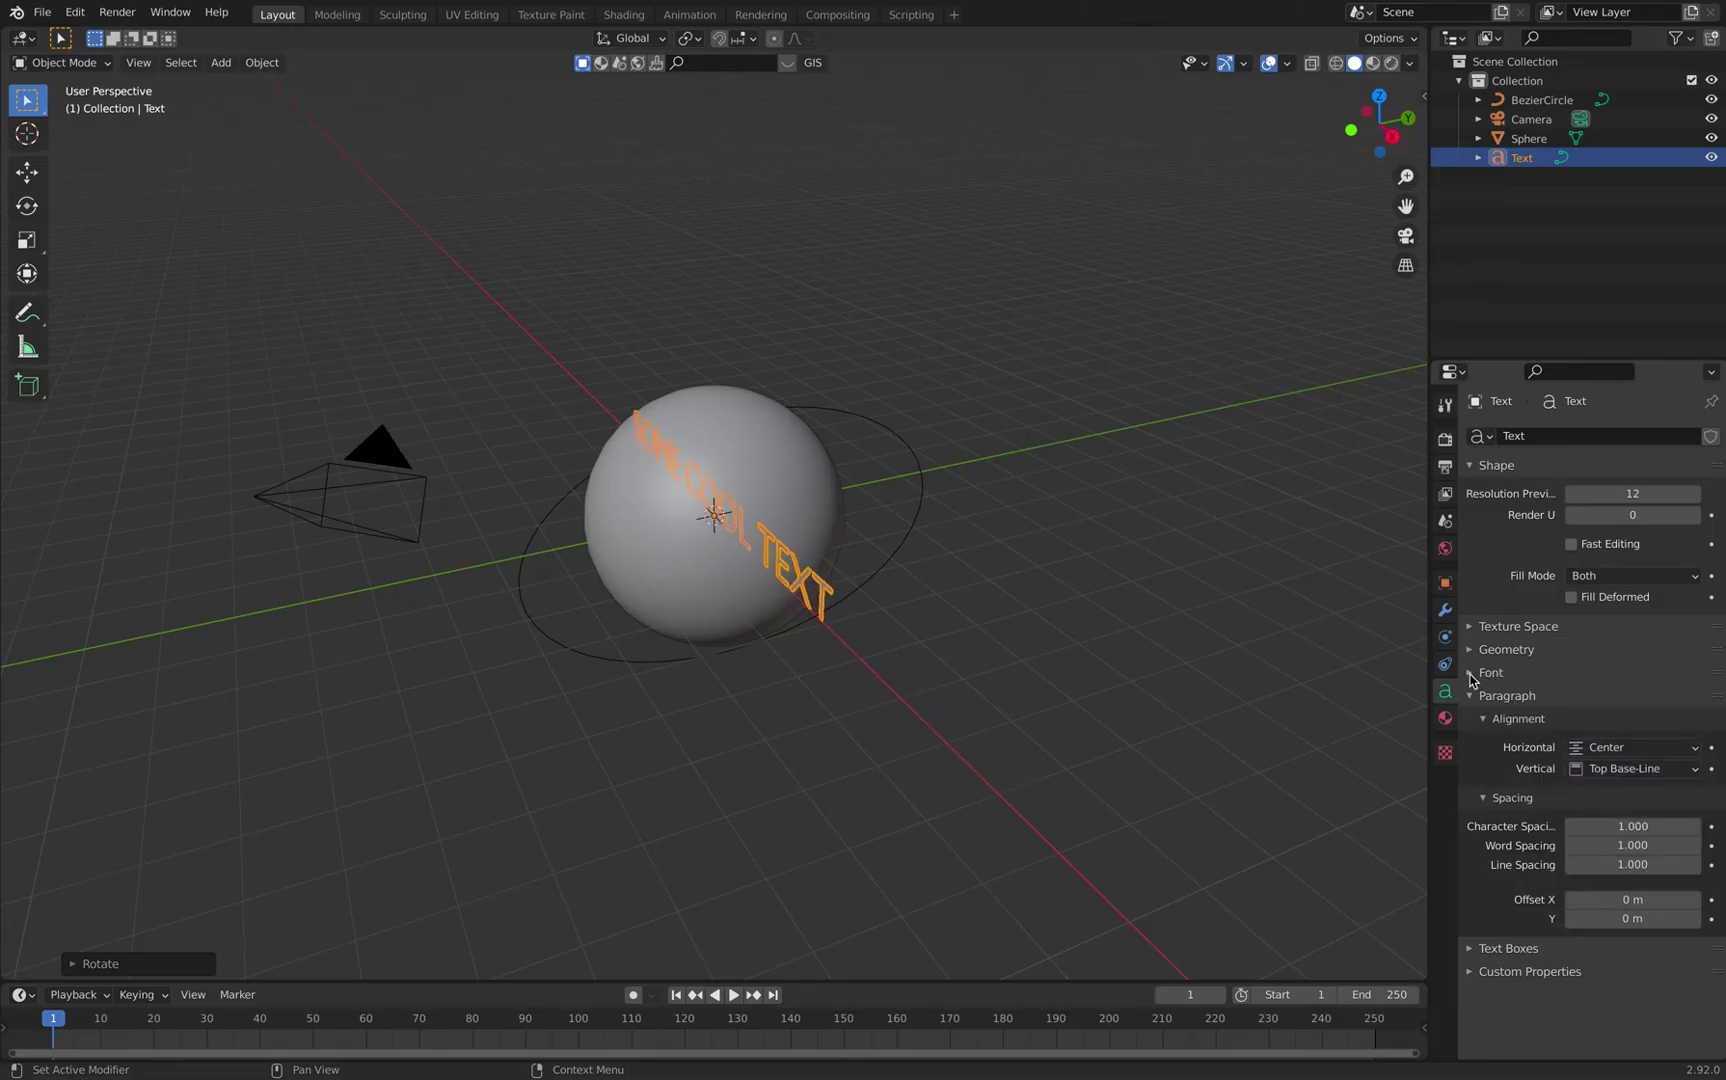
click(1477, 662)
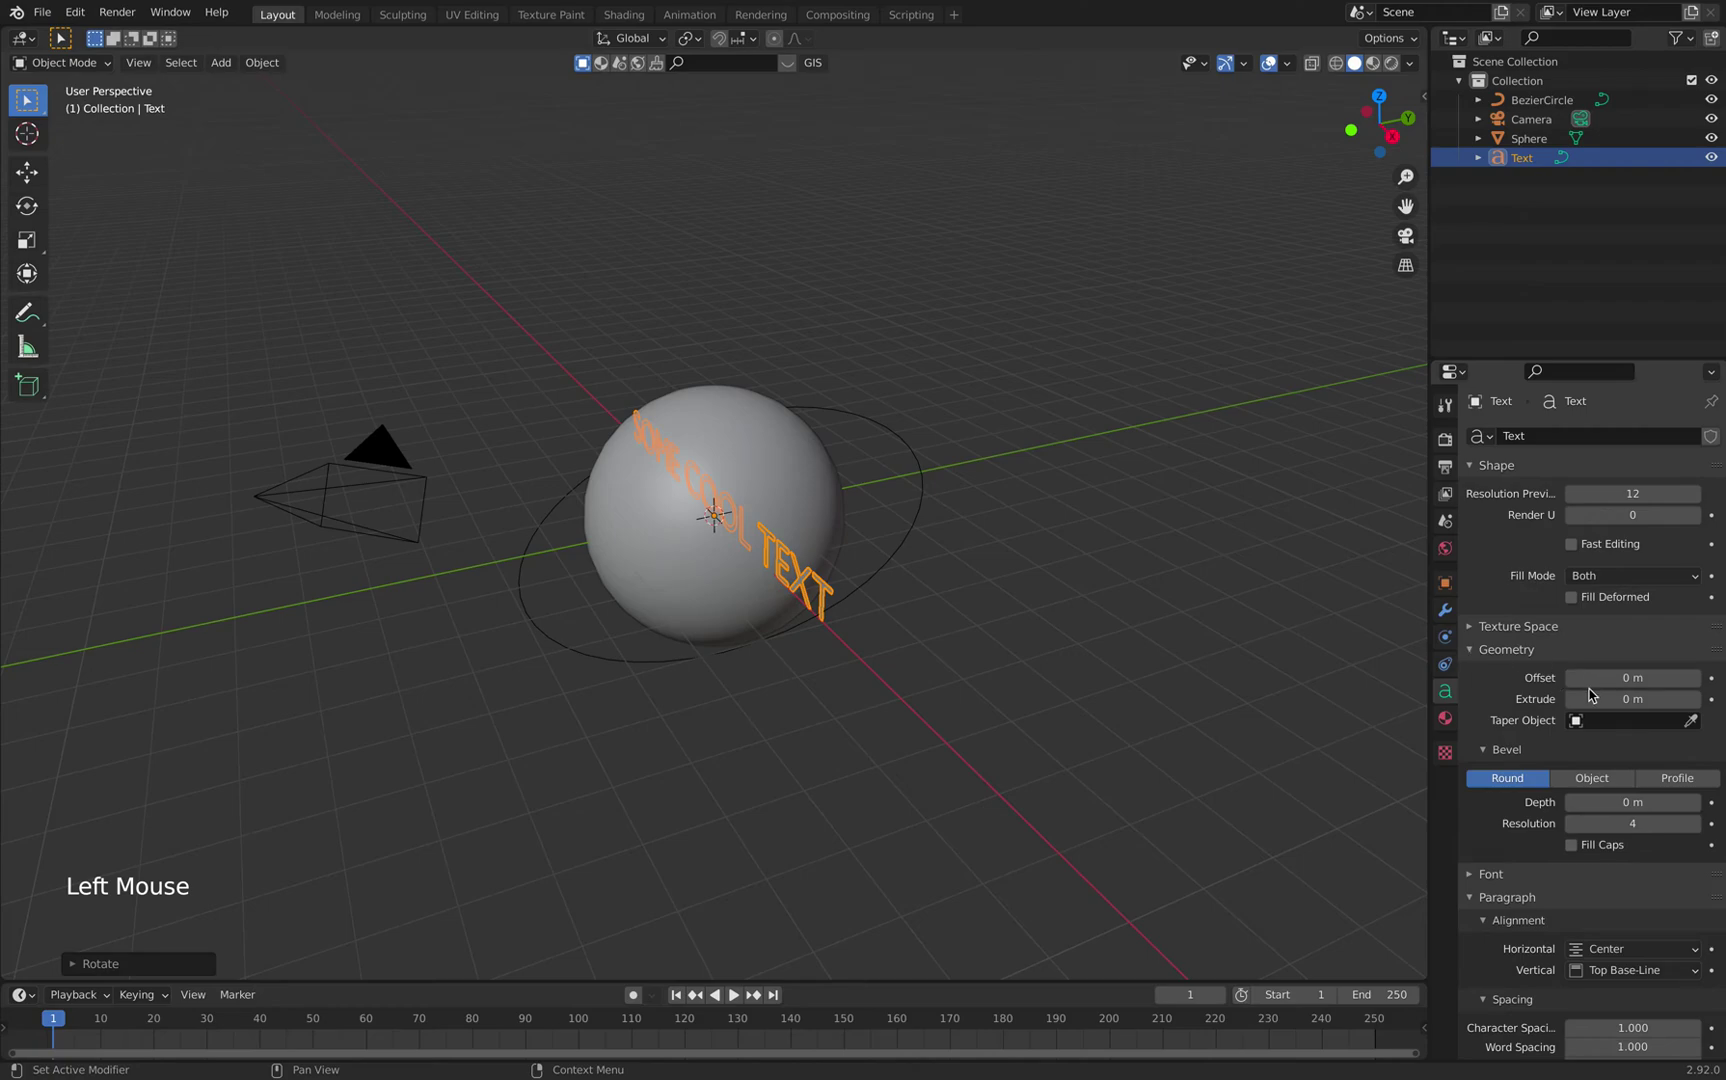
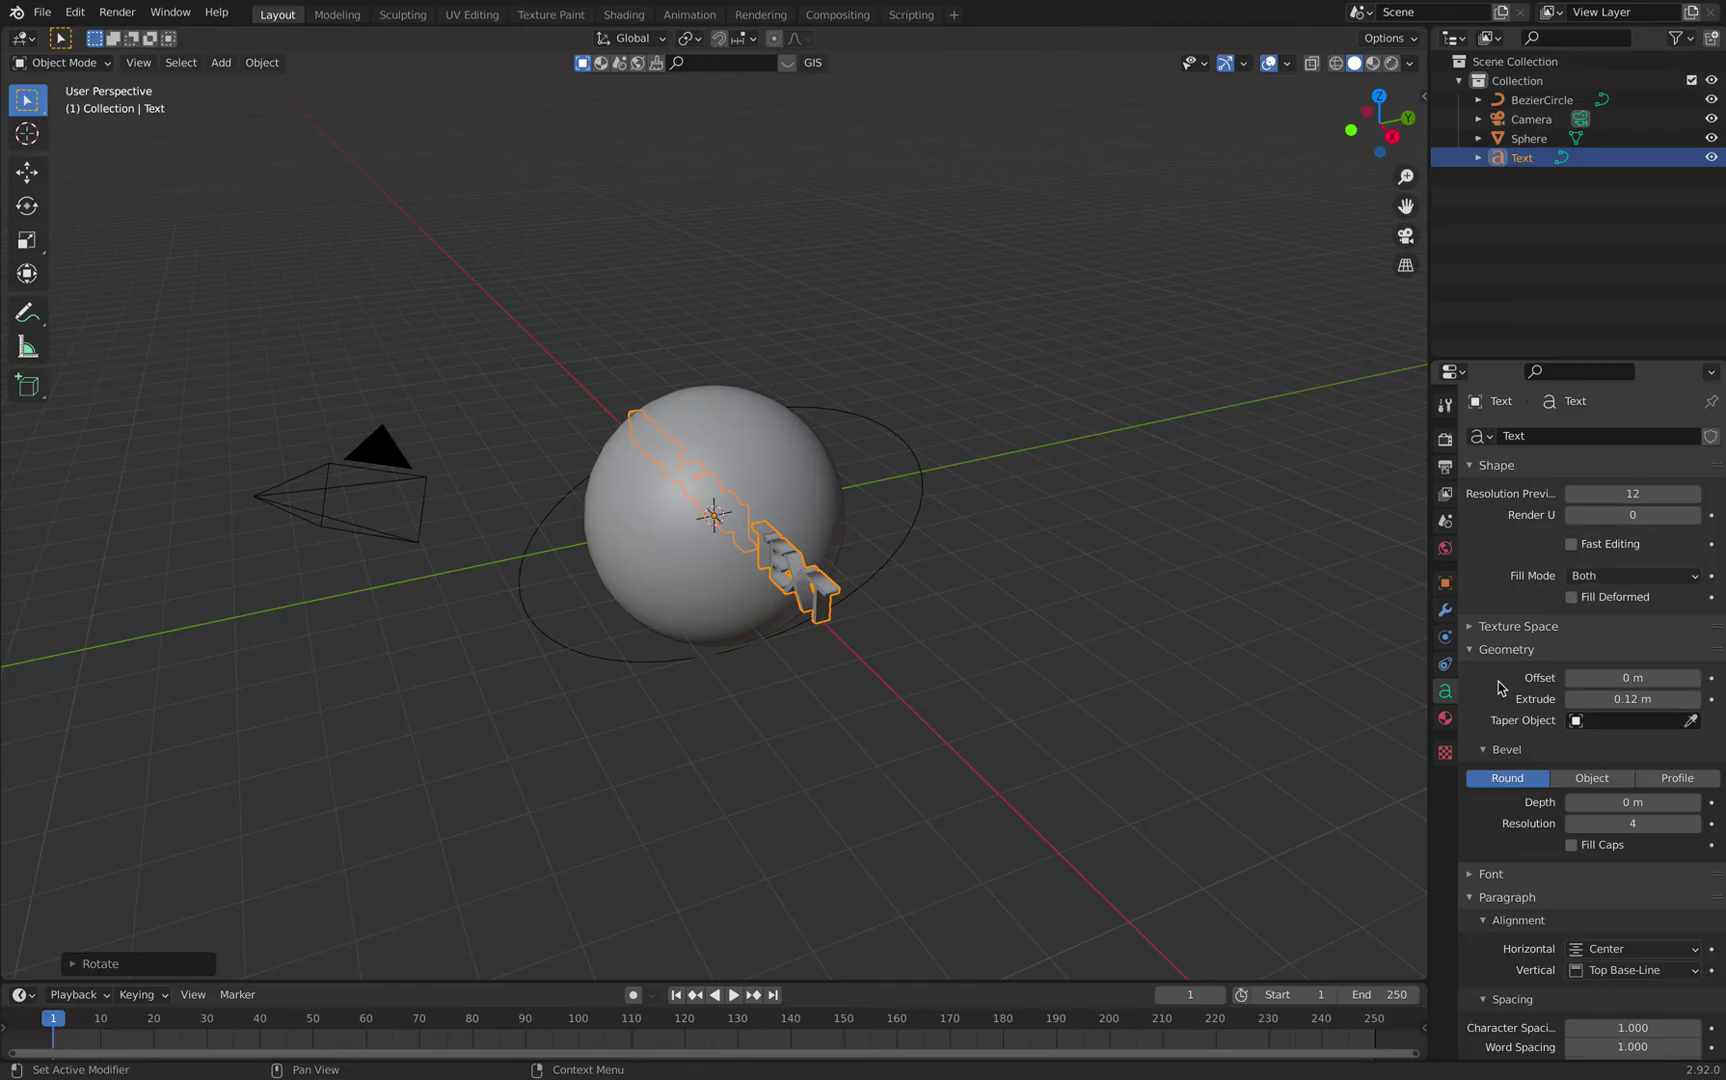
click(1480, 661)
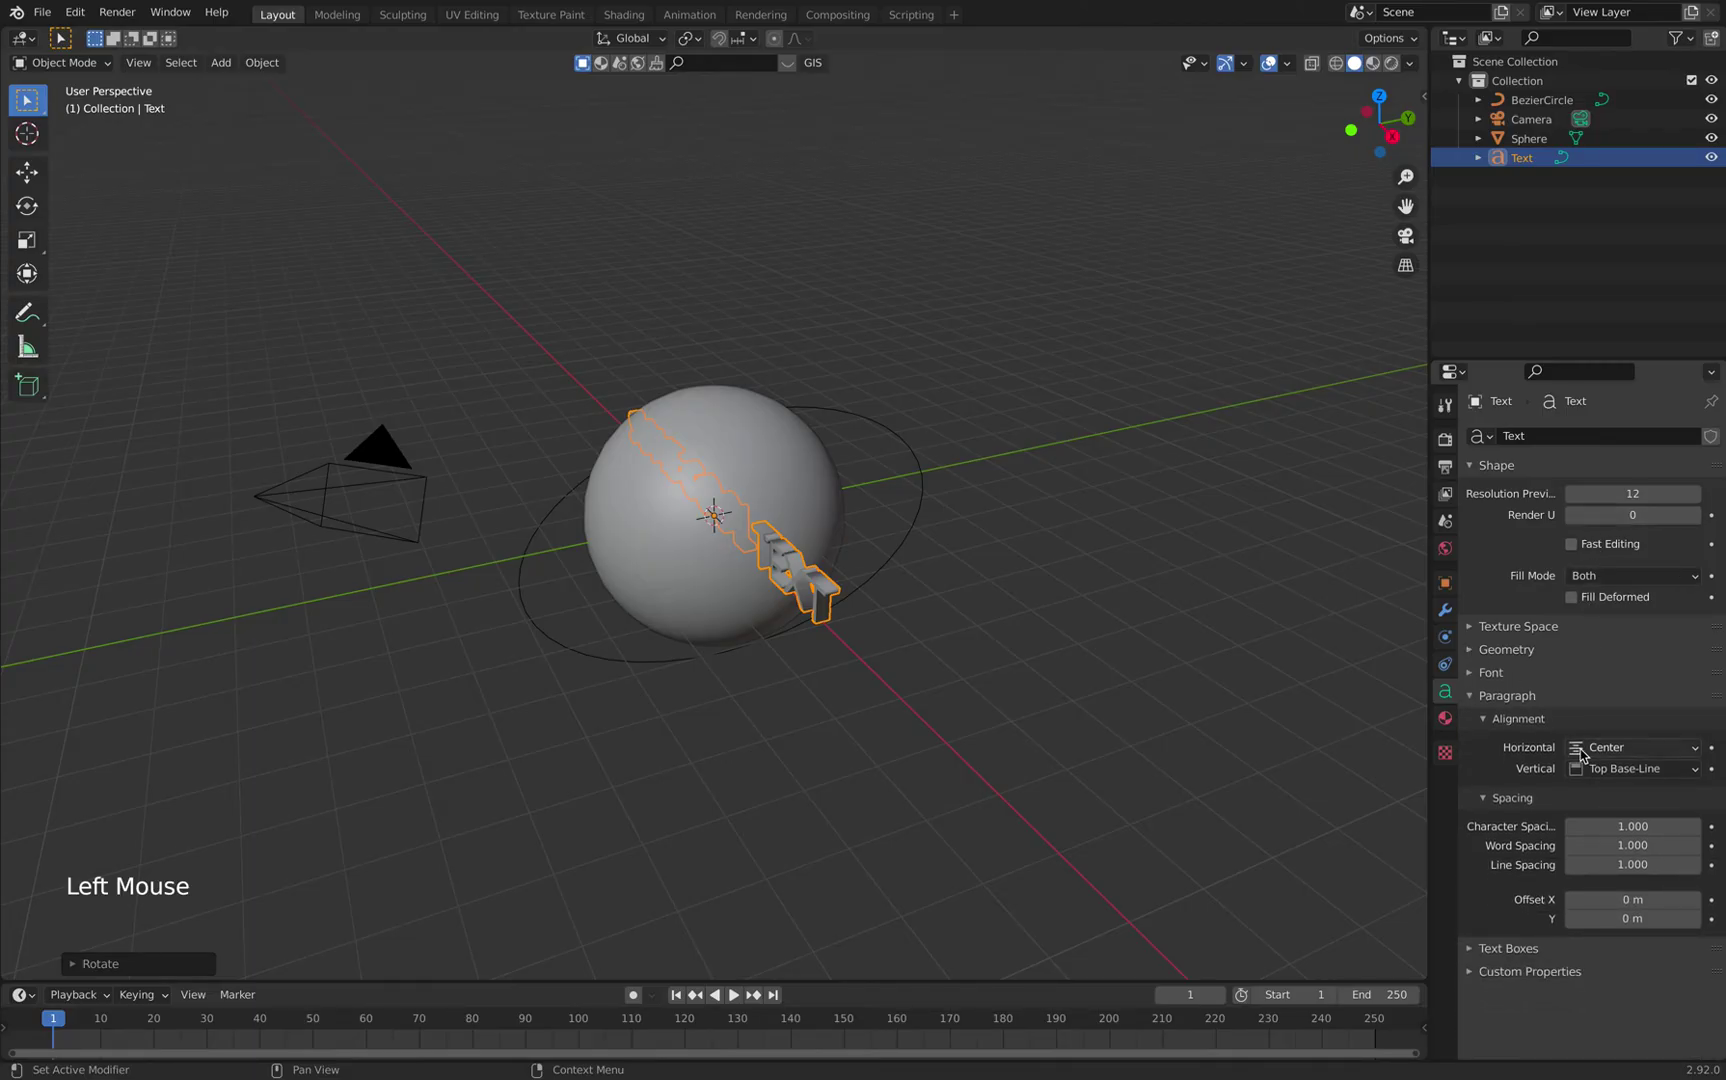
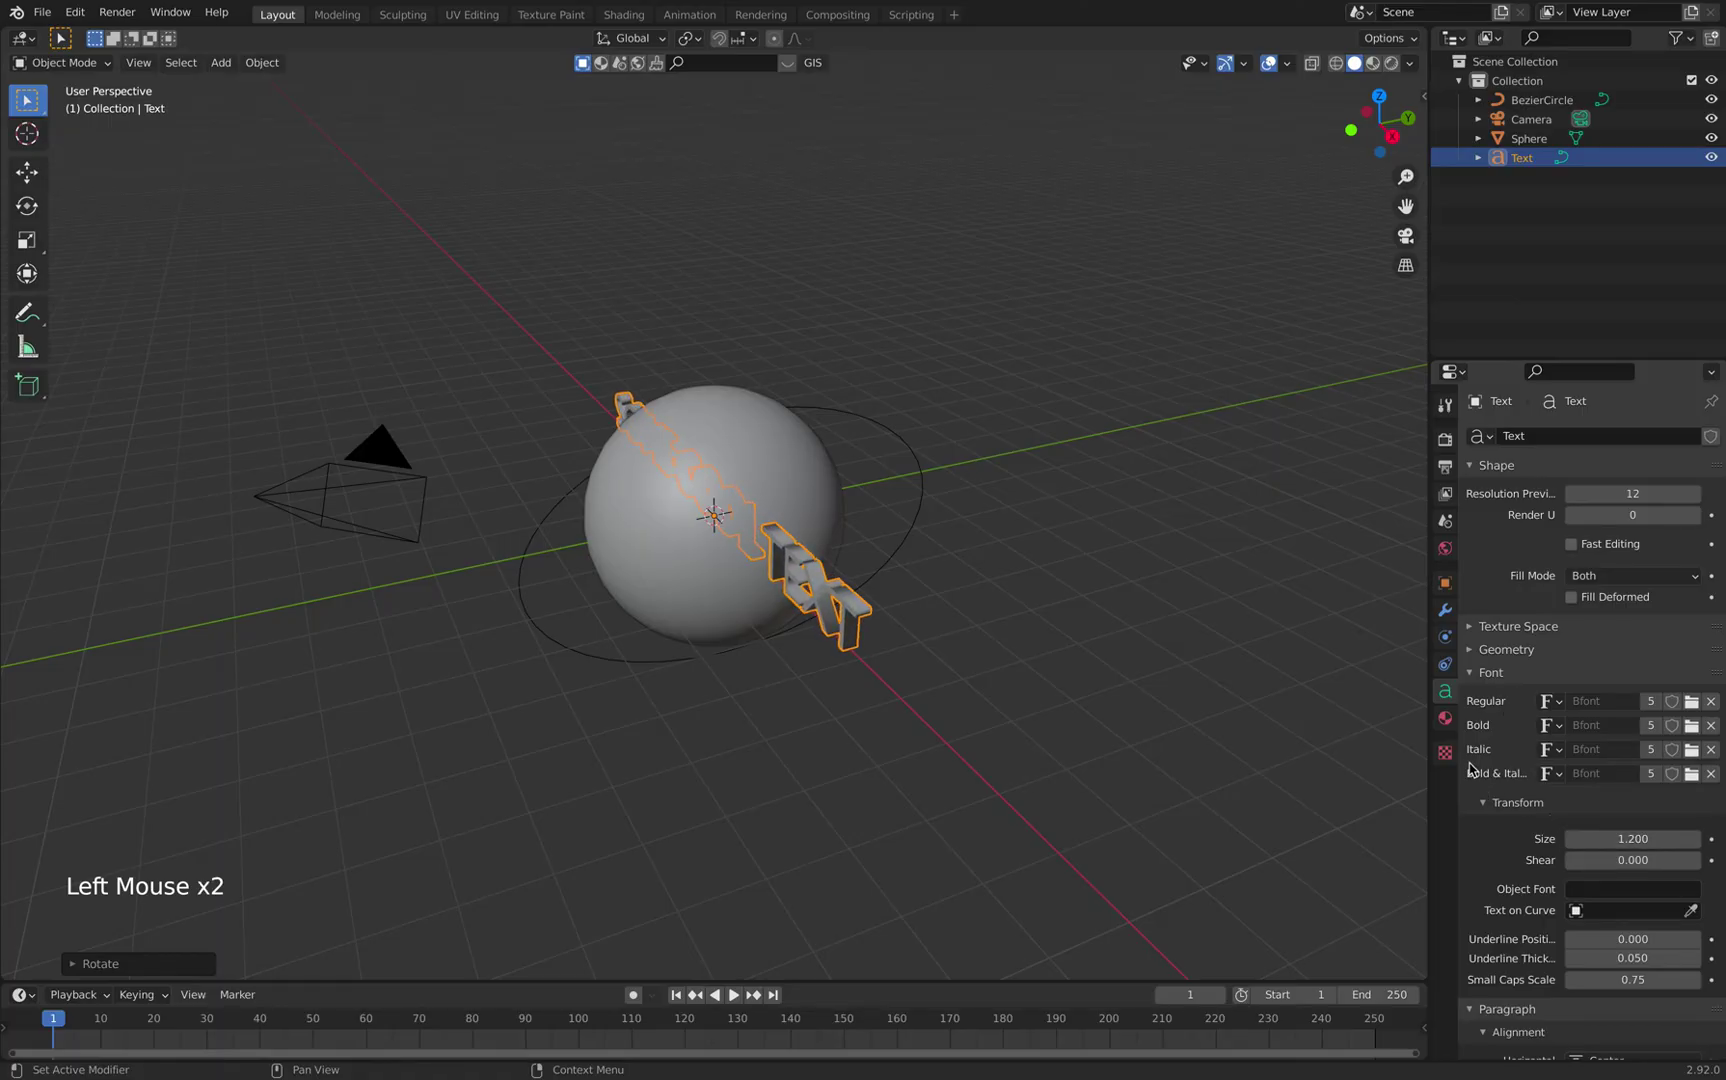
Convert the text object to a mesh via its context menu
right_click(856, 624)
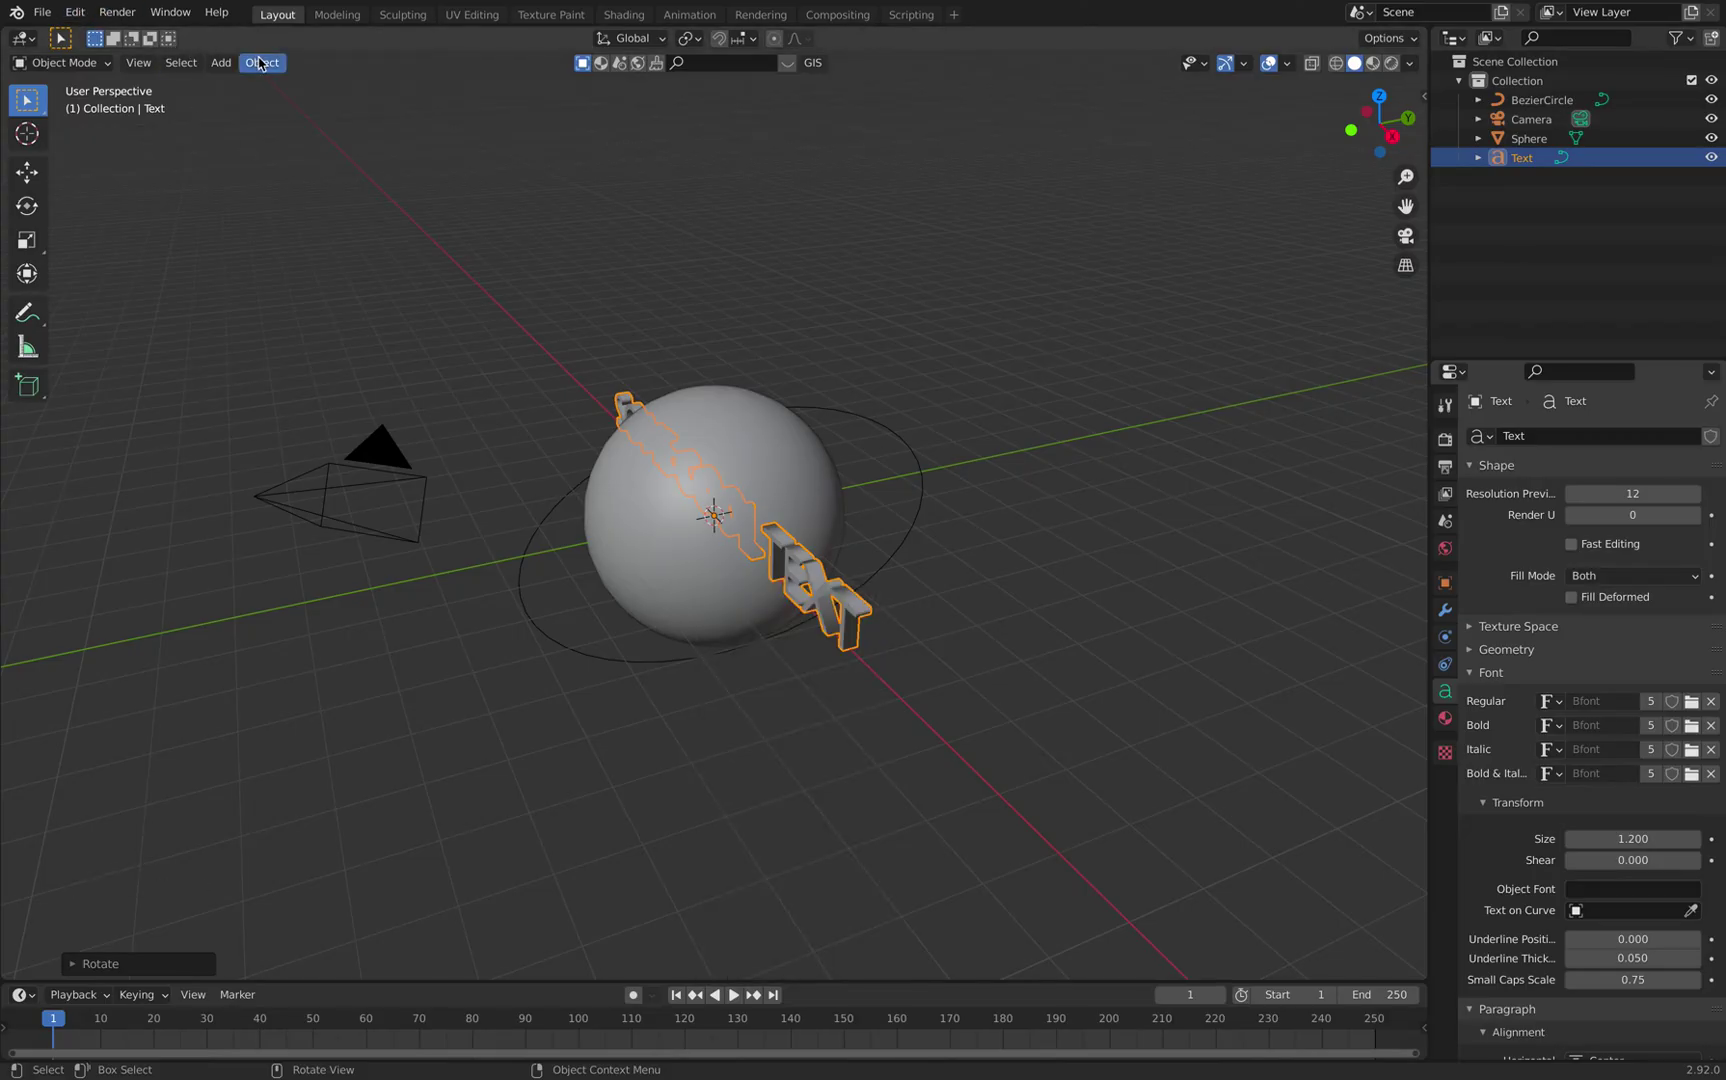
click(269, 72)
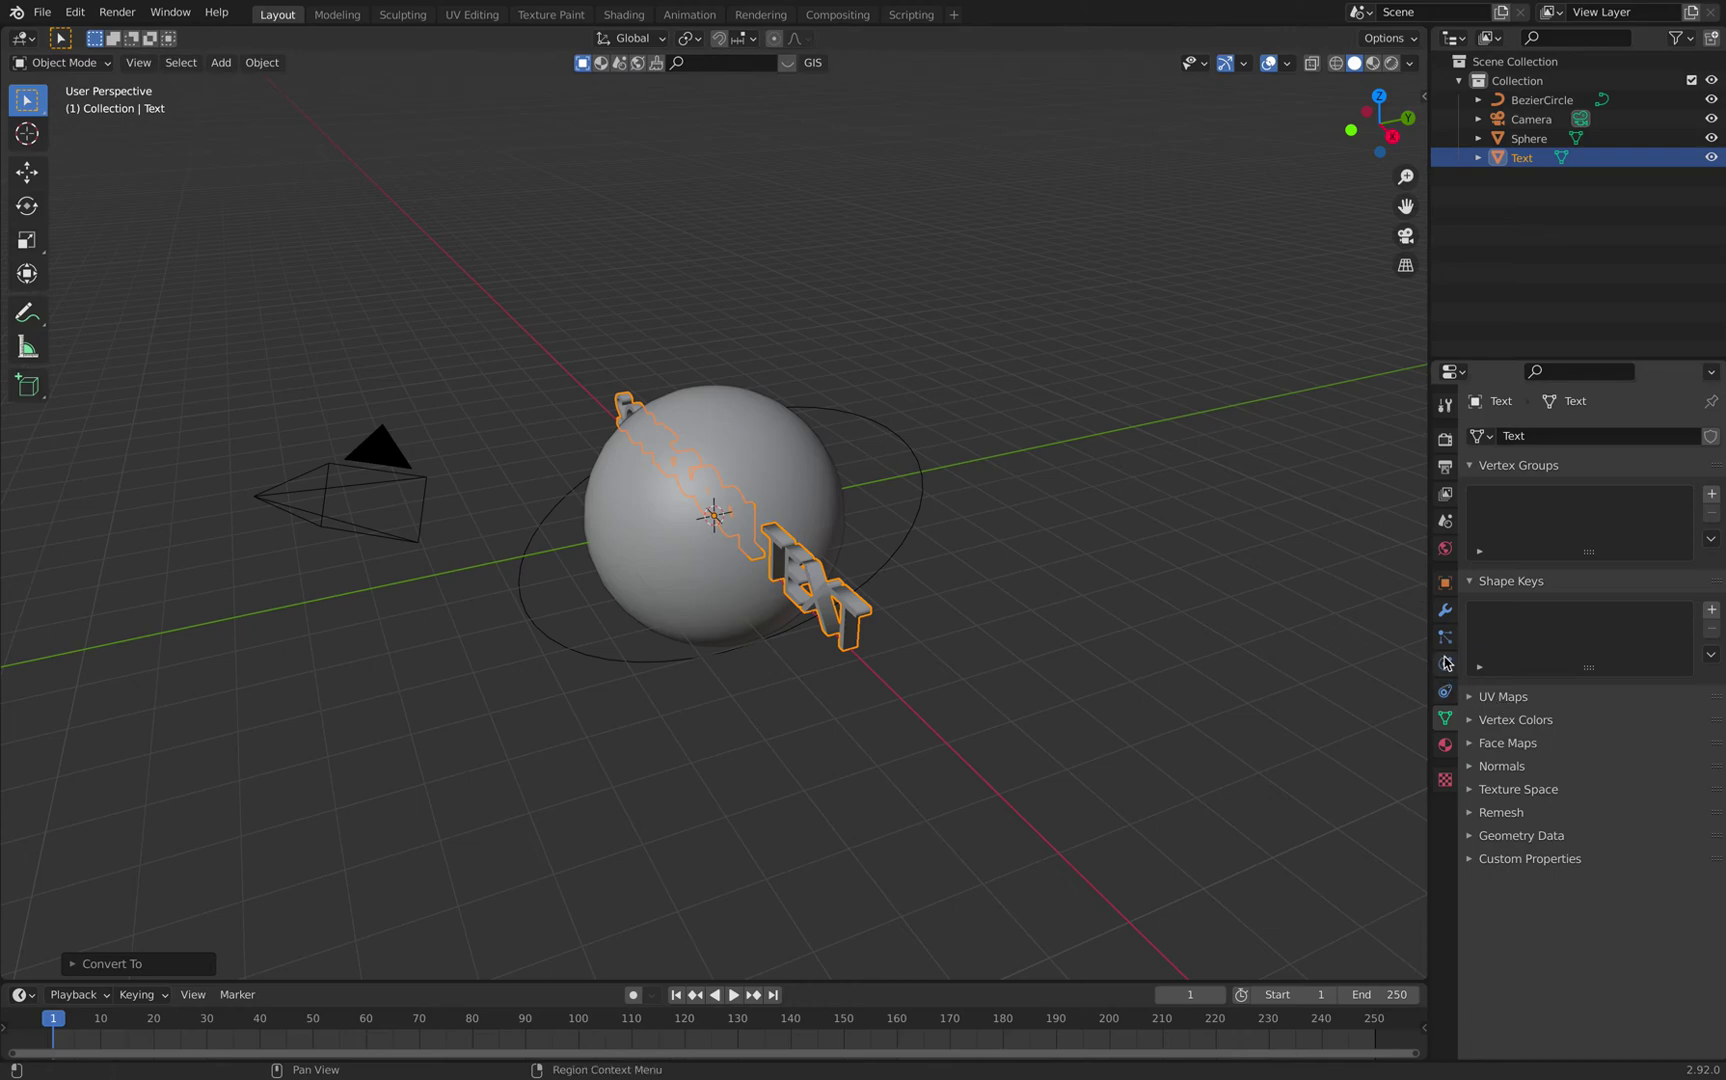
Add a Curve modifier to the text mesh with BezierCircle as its curve object
click(1452, 621)
click(1539, 447)
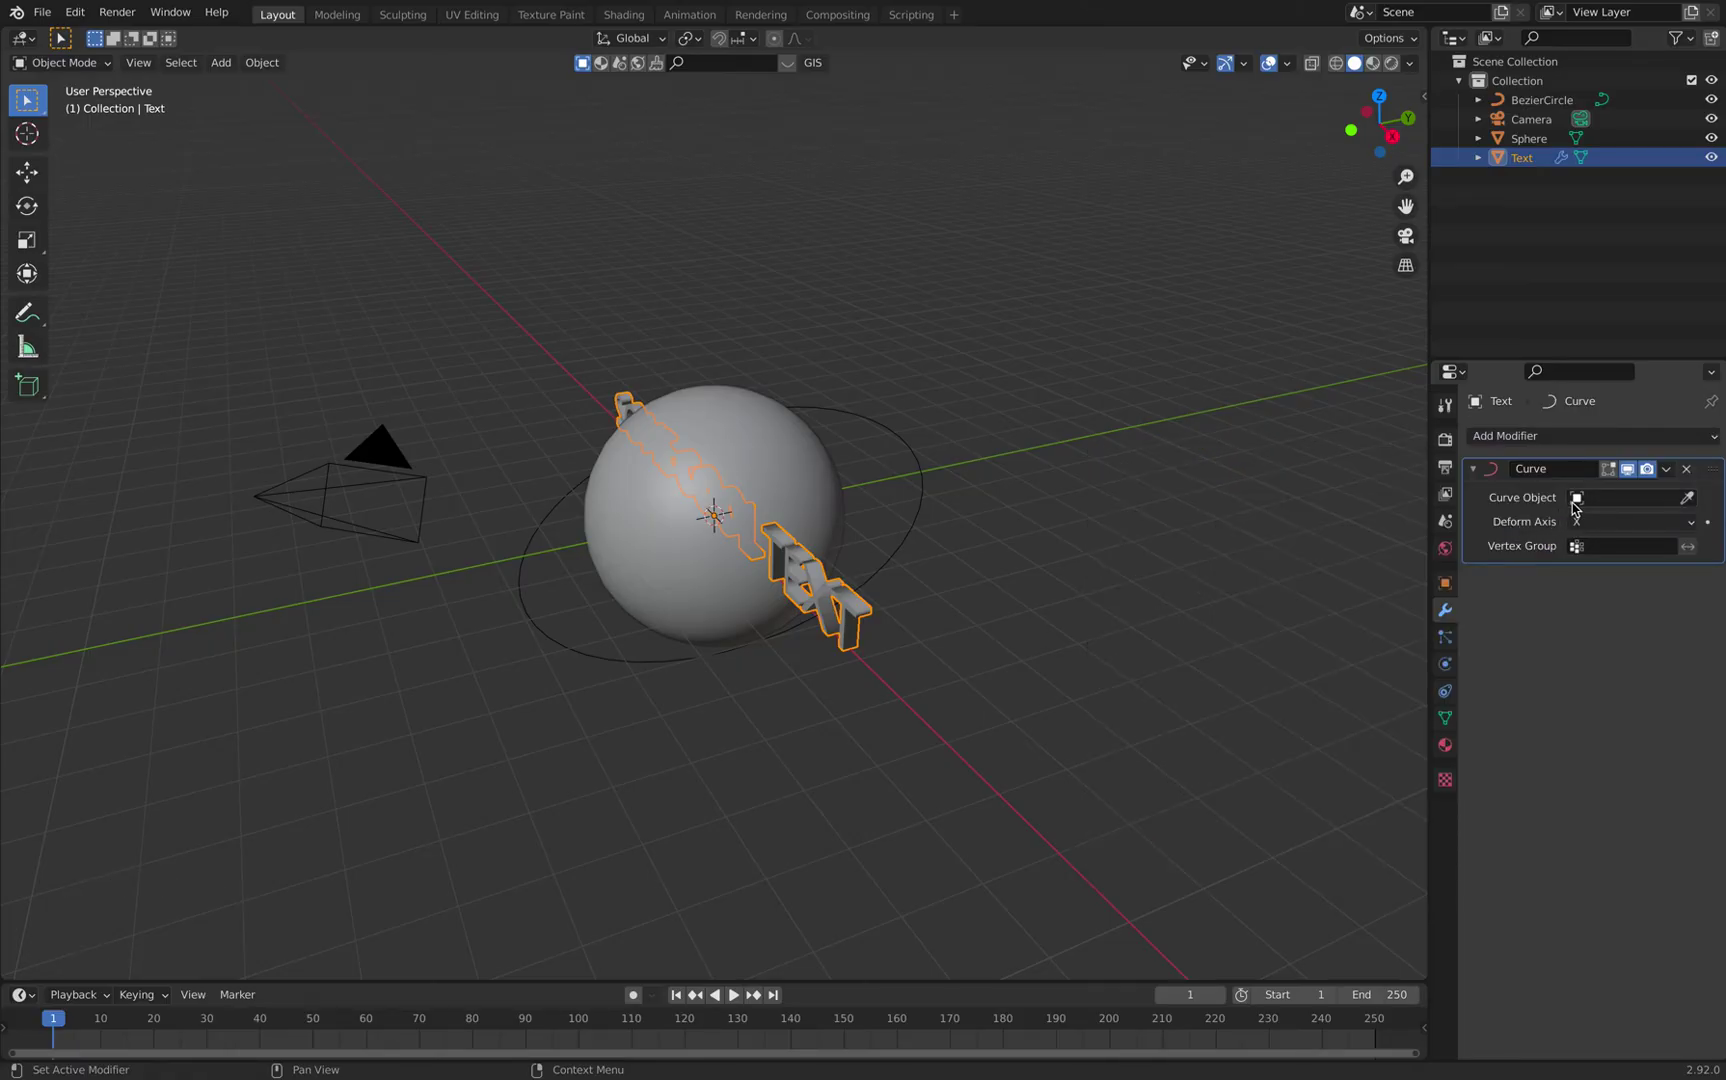
click(1582, 510)
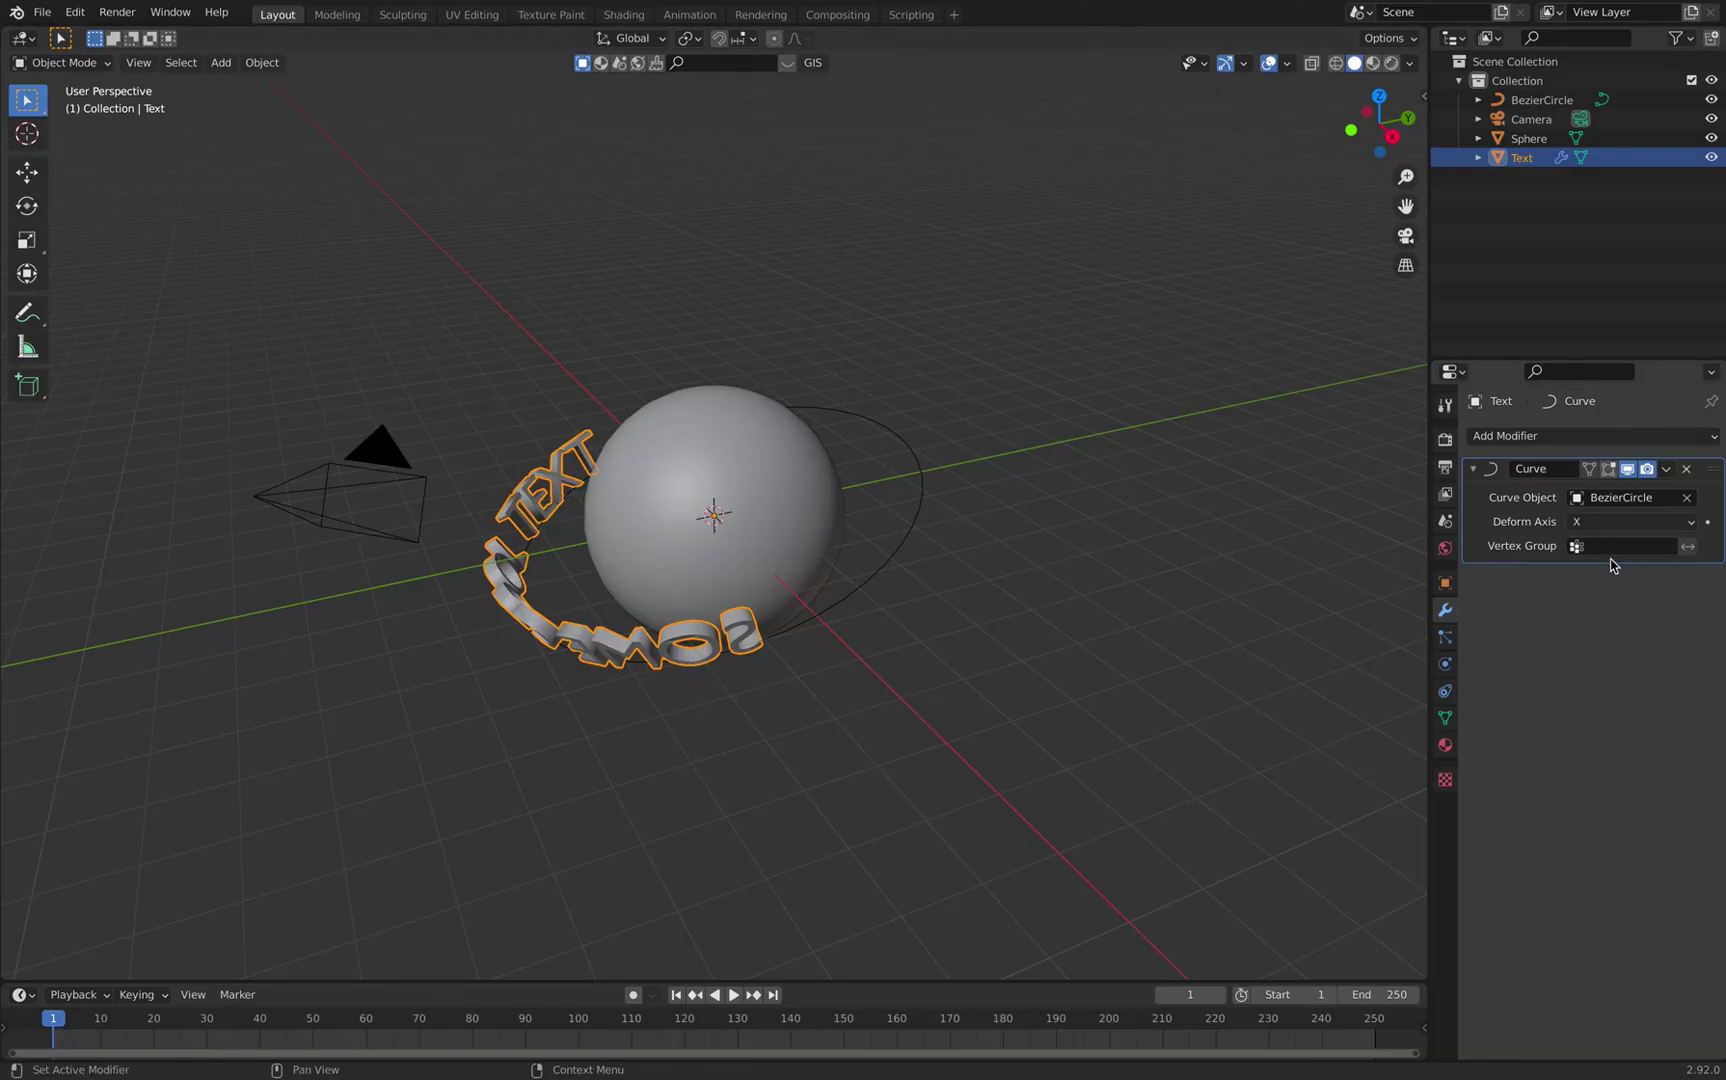
Set the text's Rotation X to 476° and the Bezier circle's to about 211°
click(1457, 589)
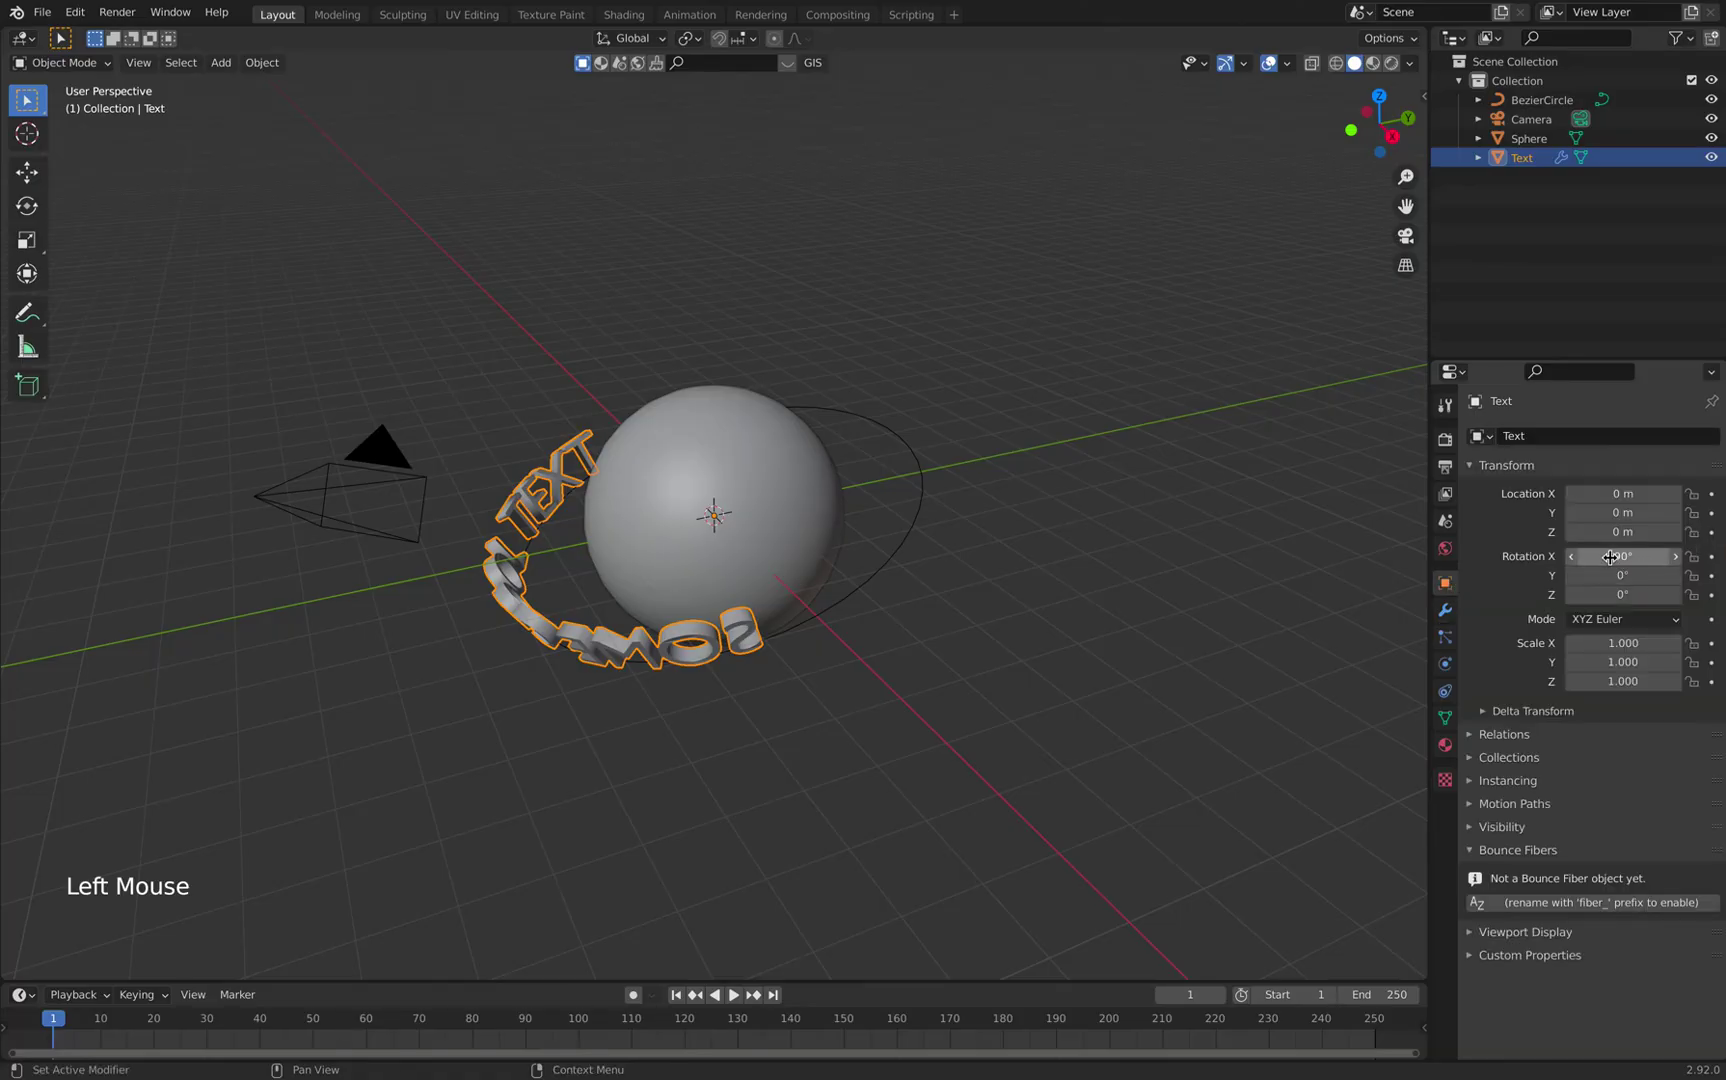
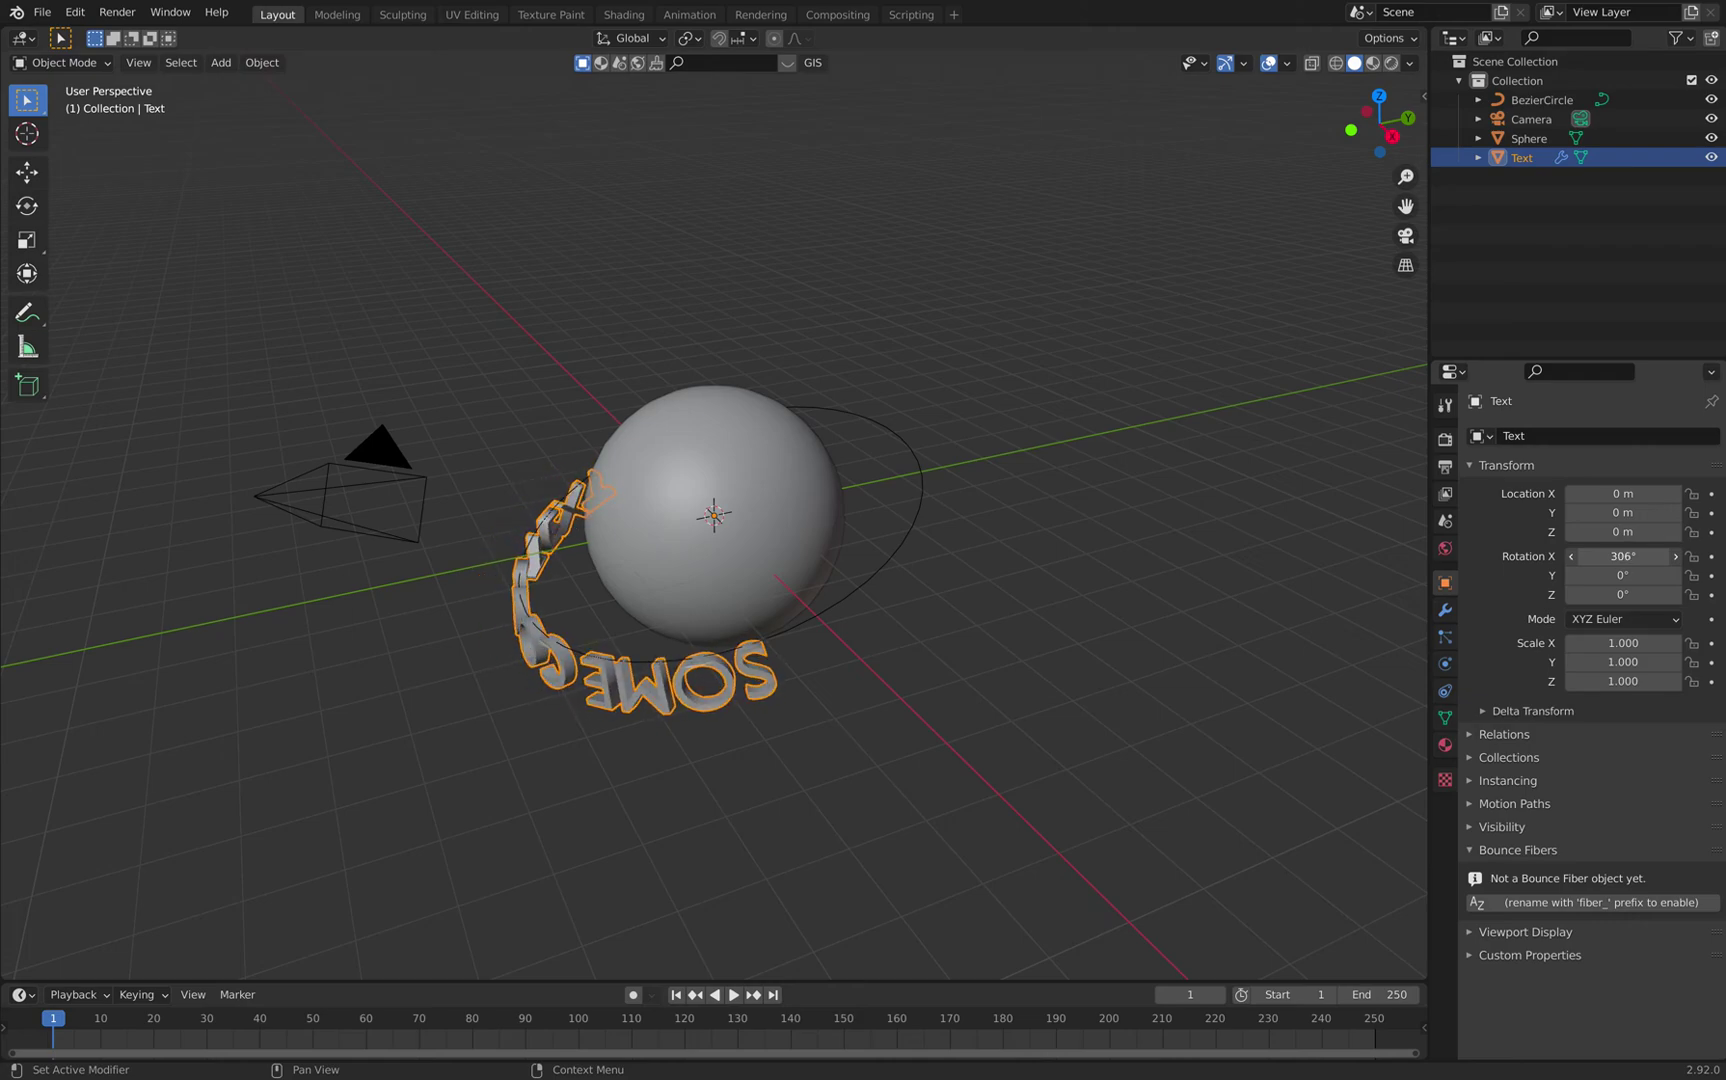
click(909, 556)
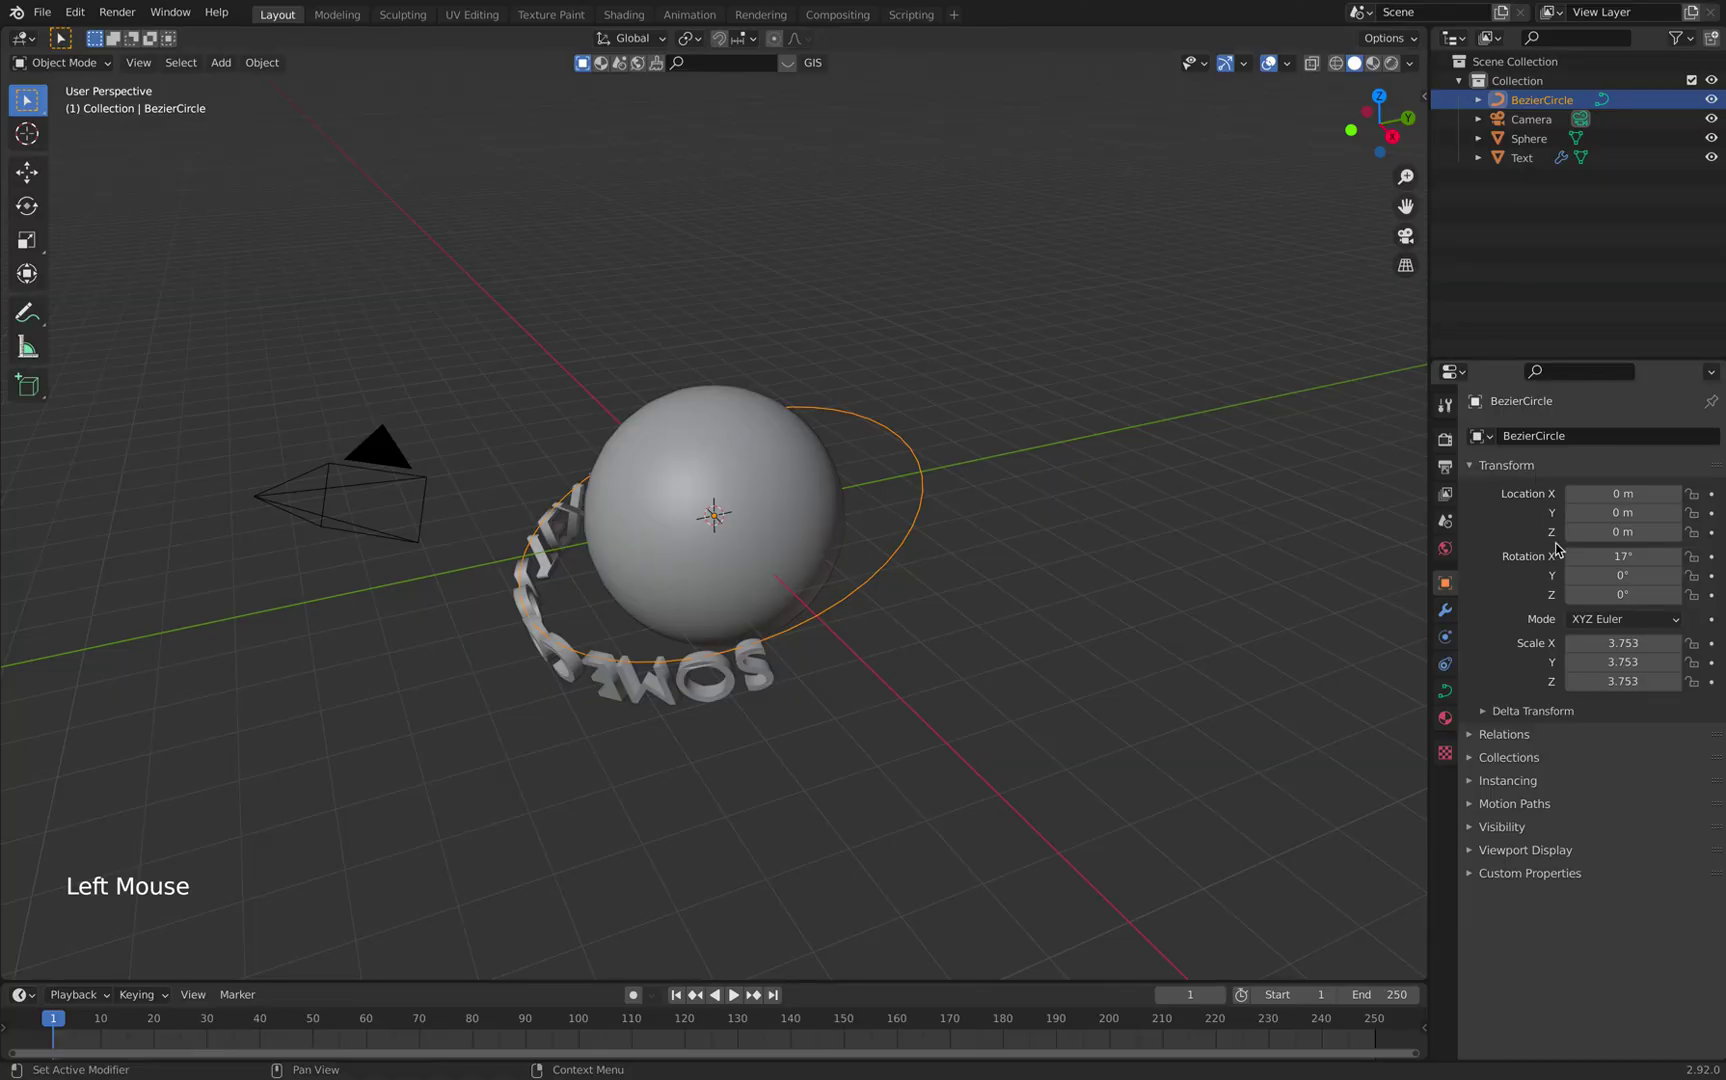
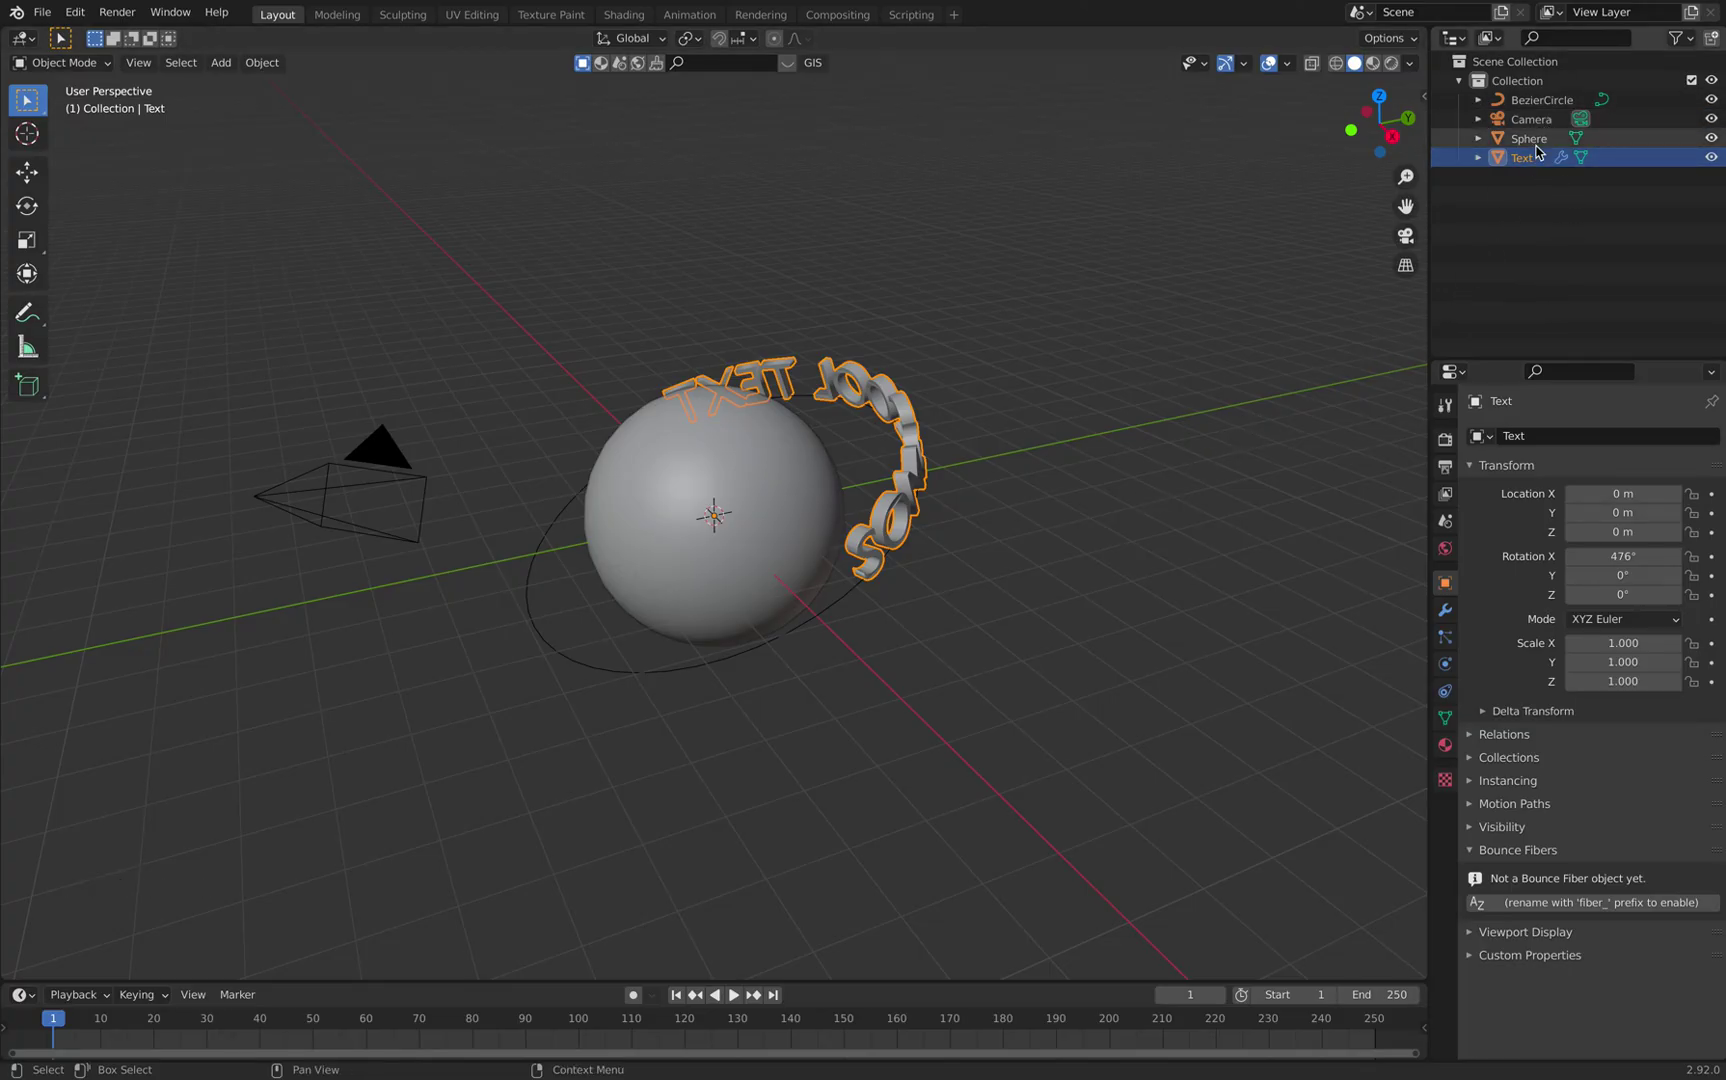
click(1557, 106)
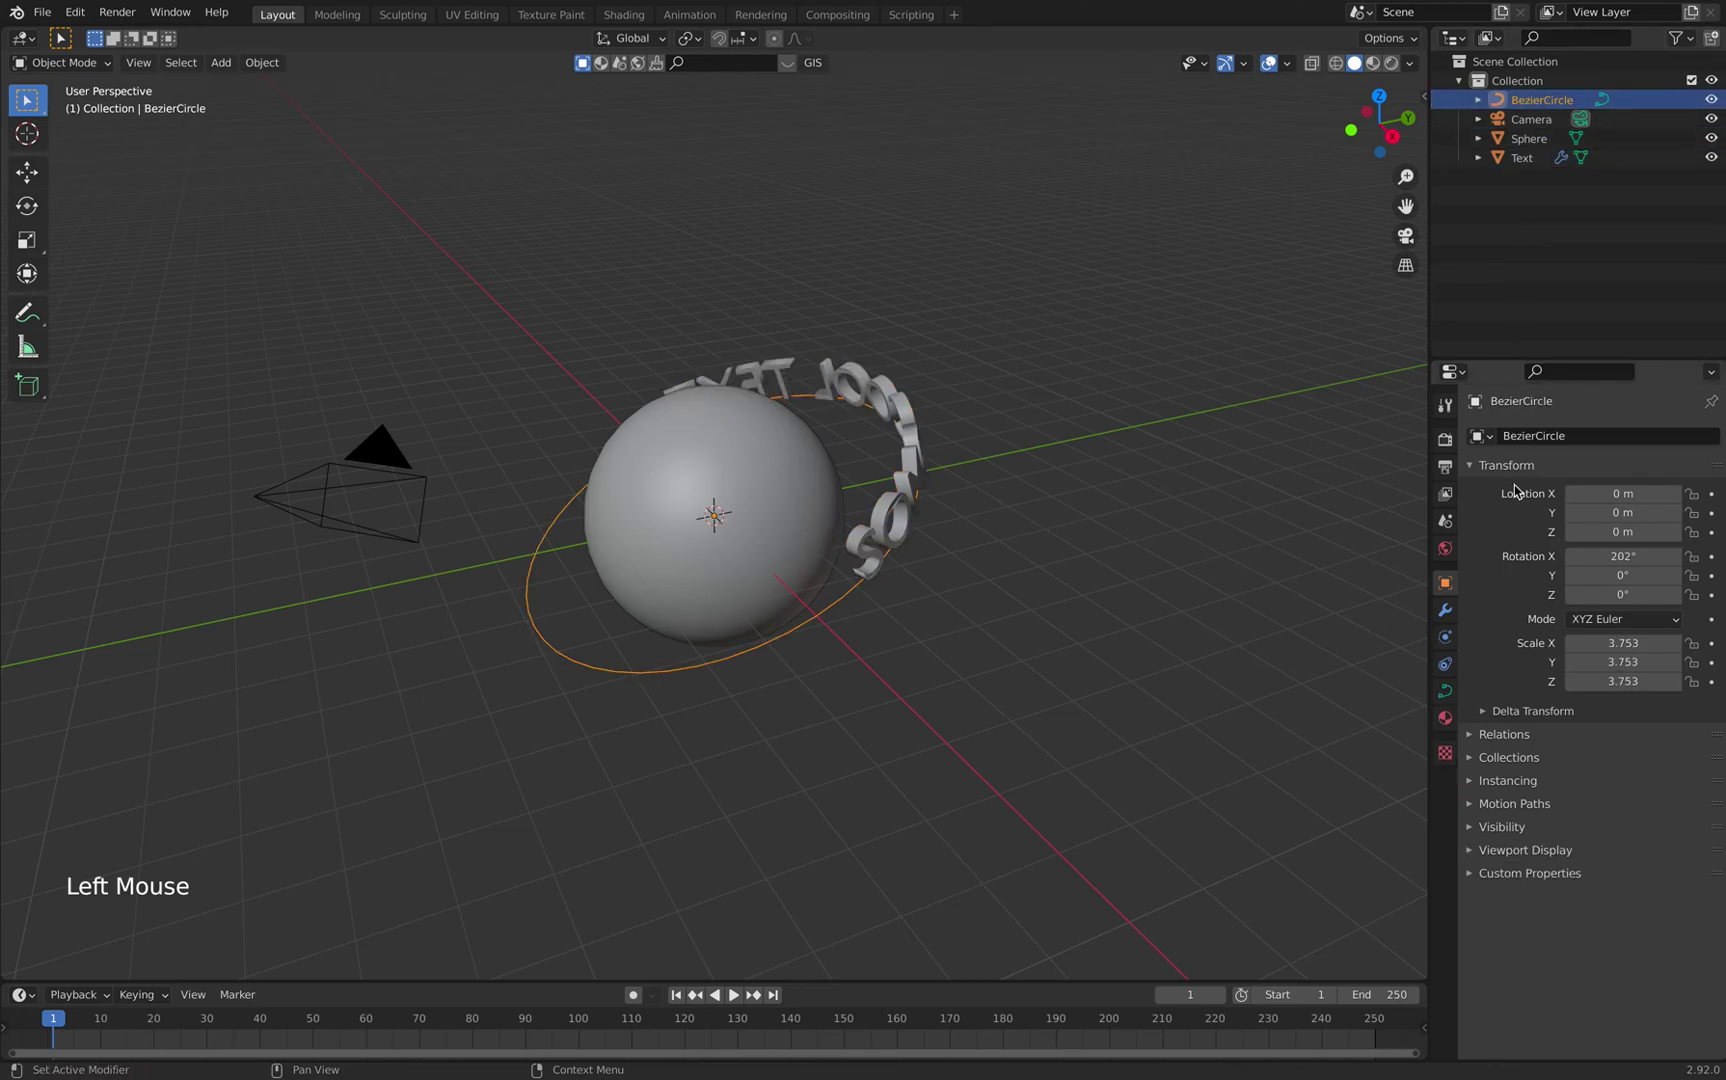
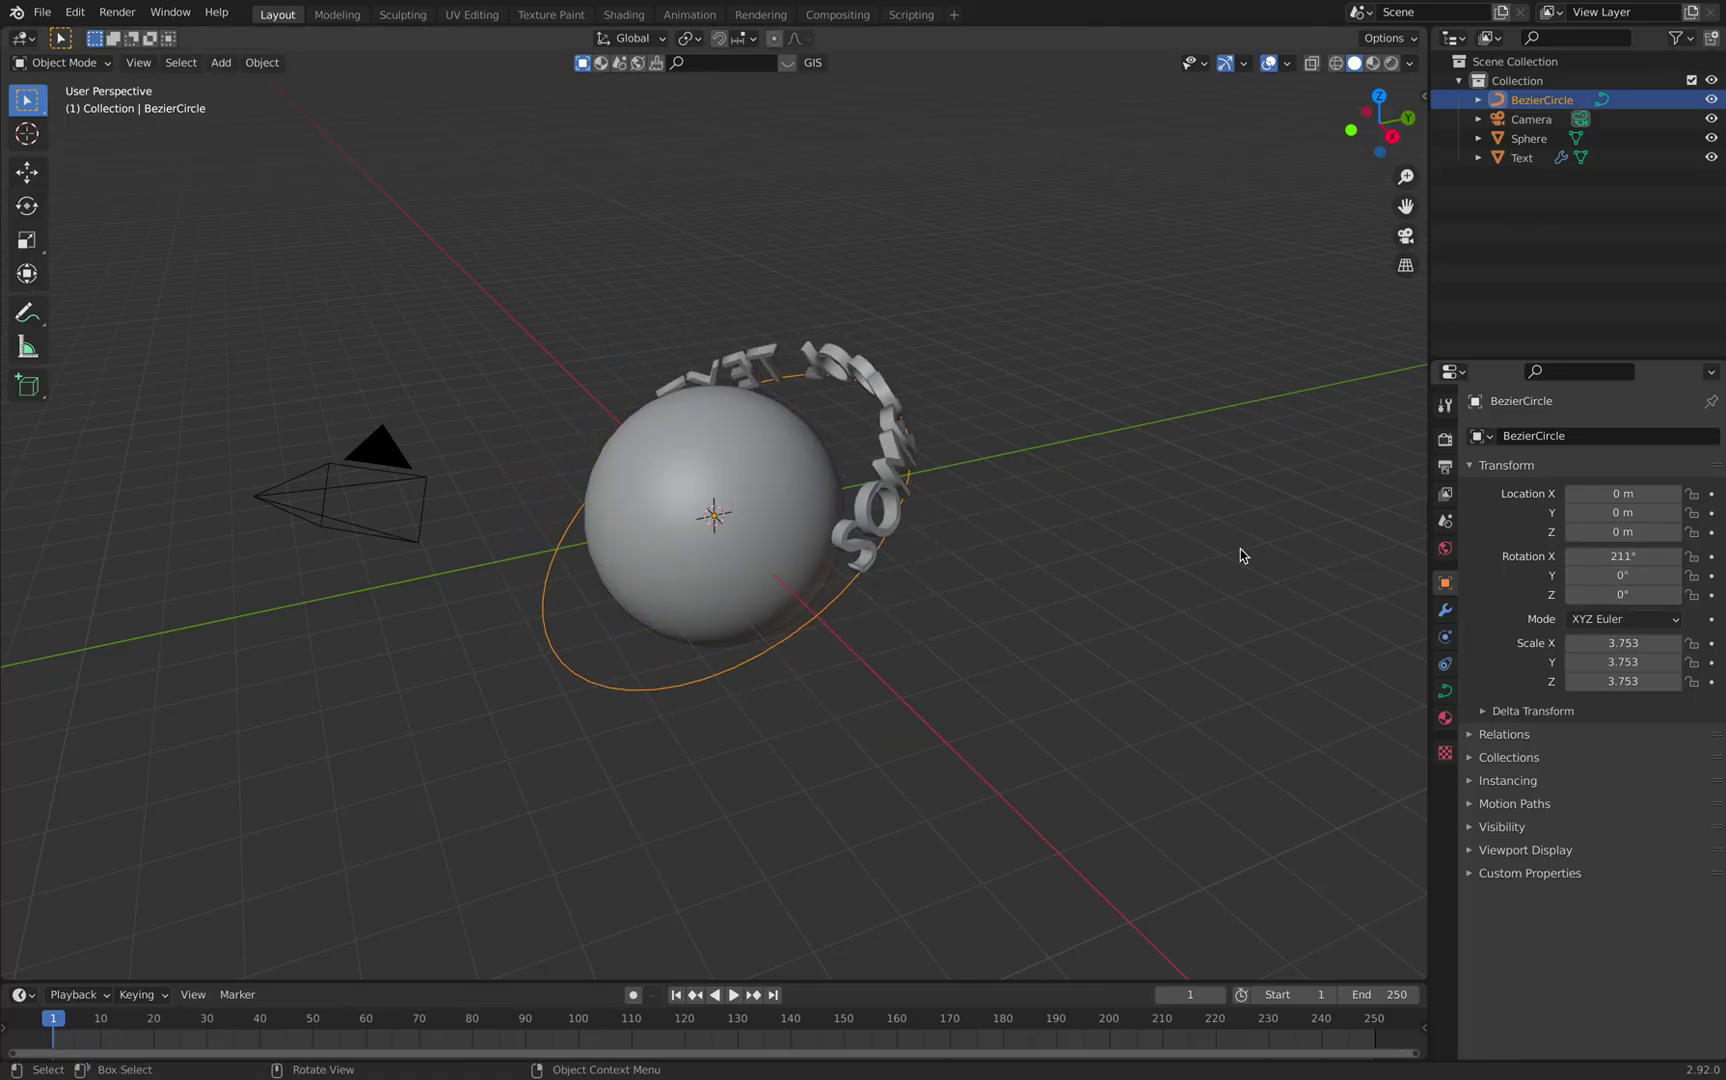
Keyframe the text's start location, then its X location of 40.5 m at frame 251
click(873, 471)
click(895, 486)
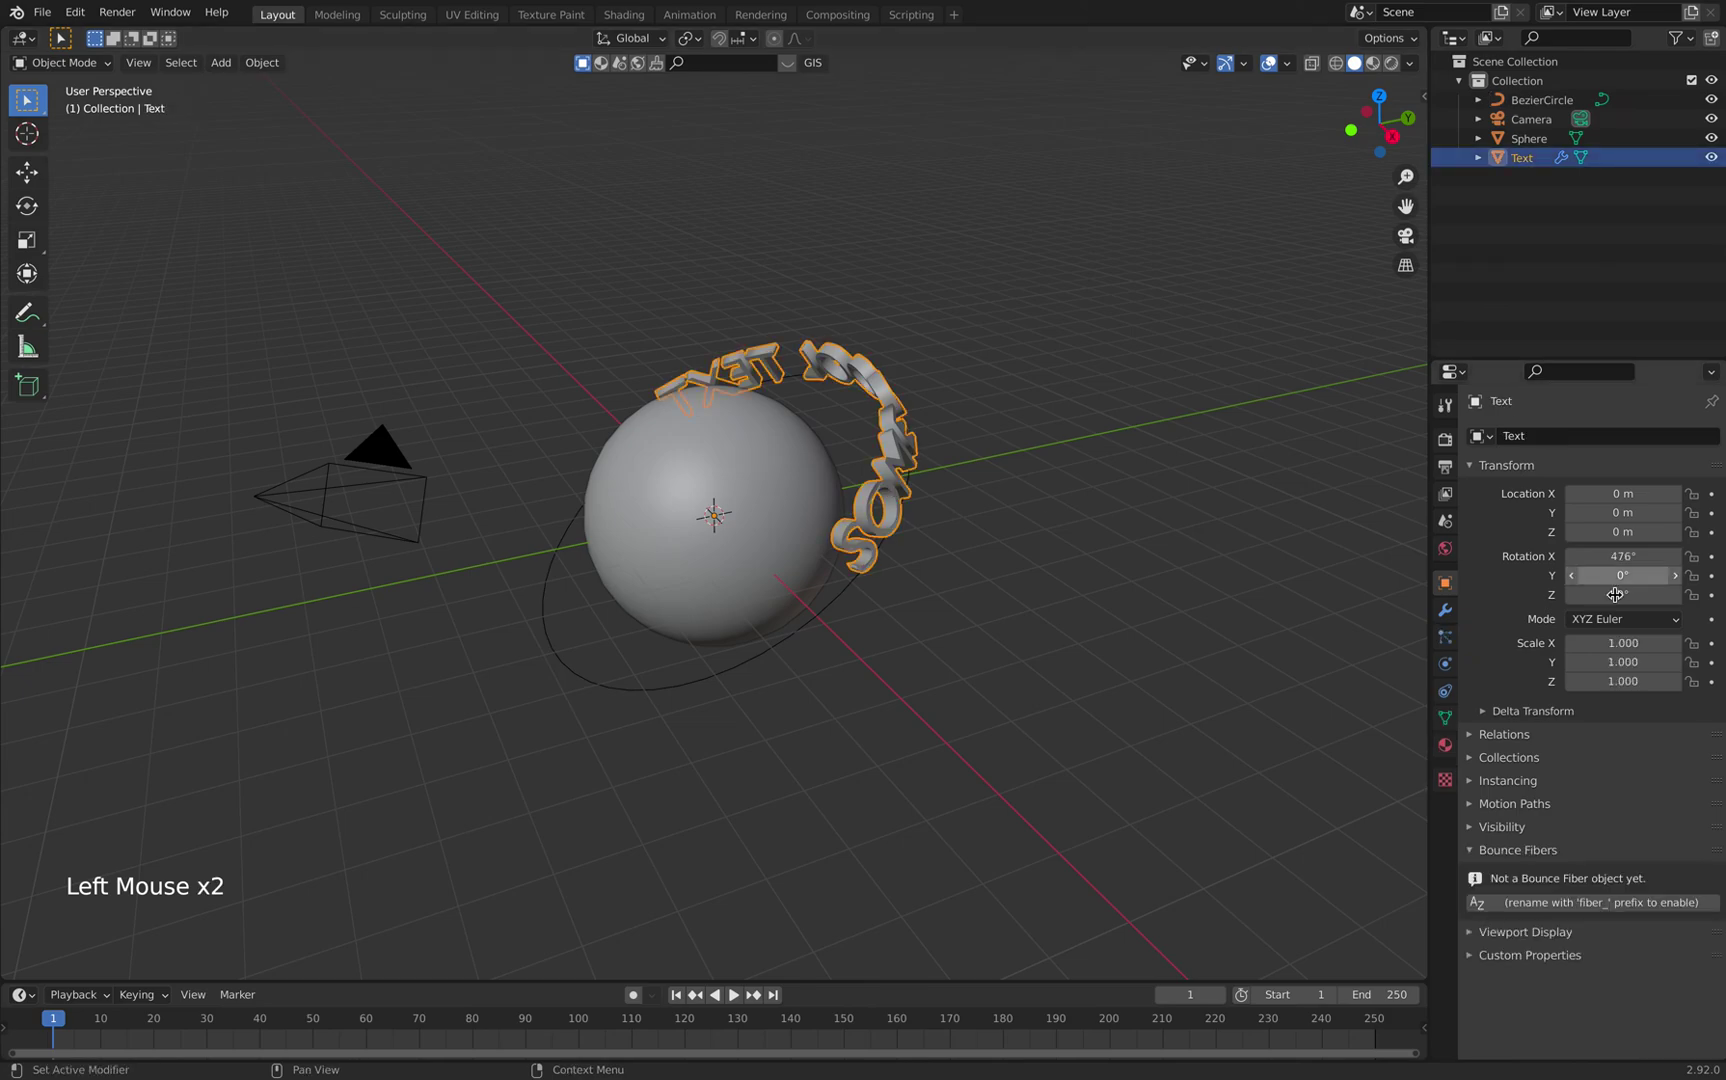
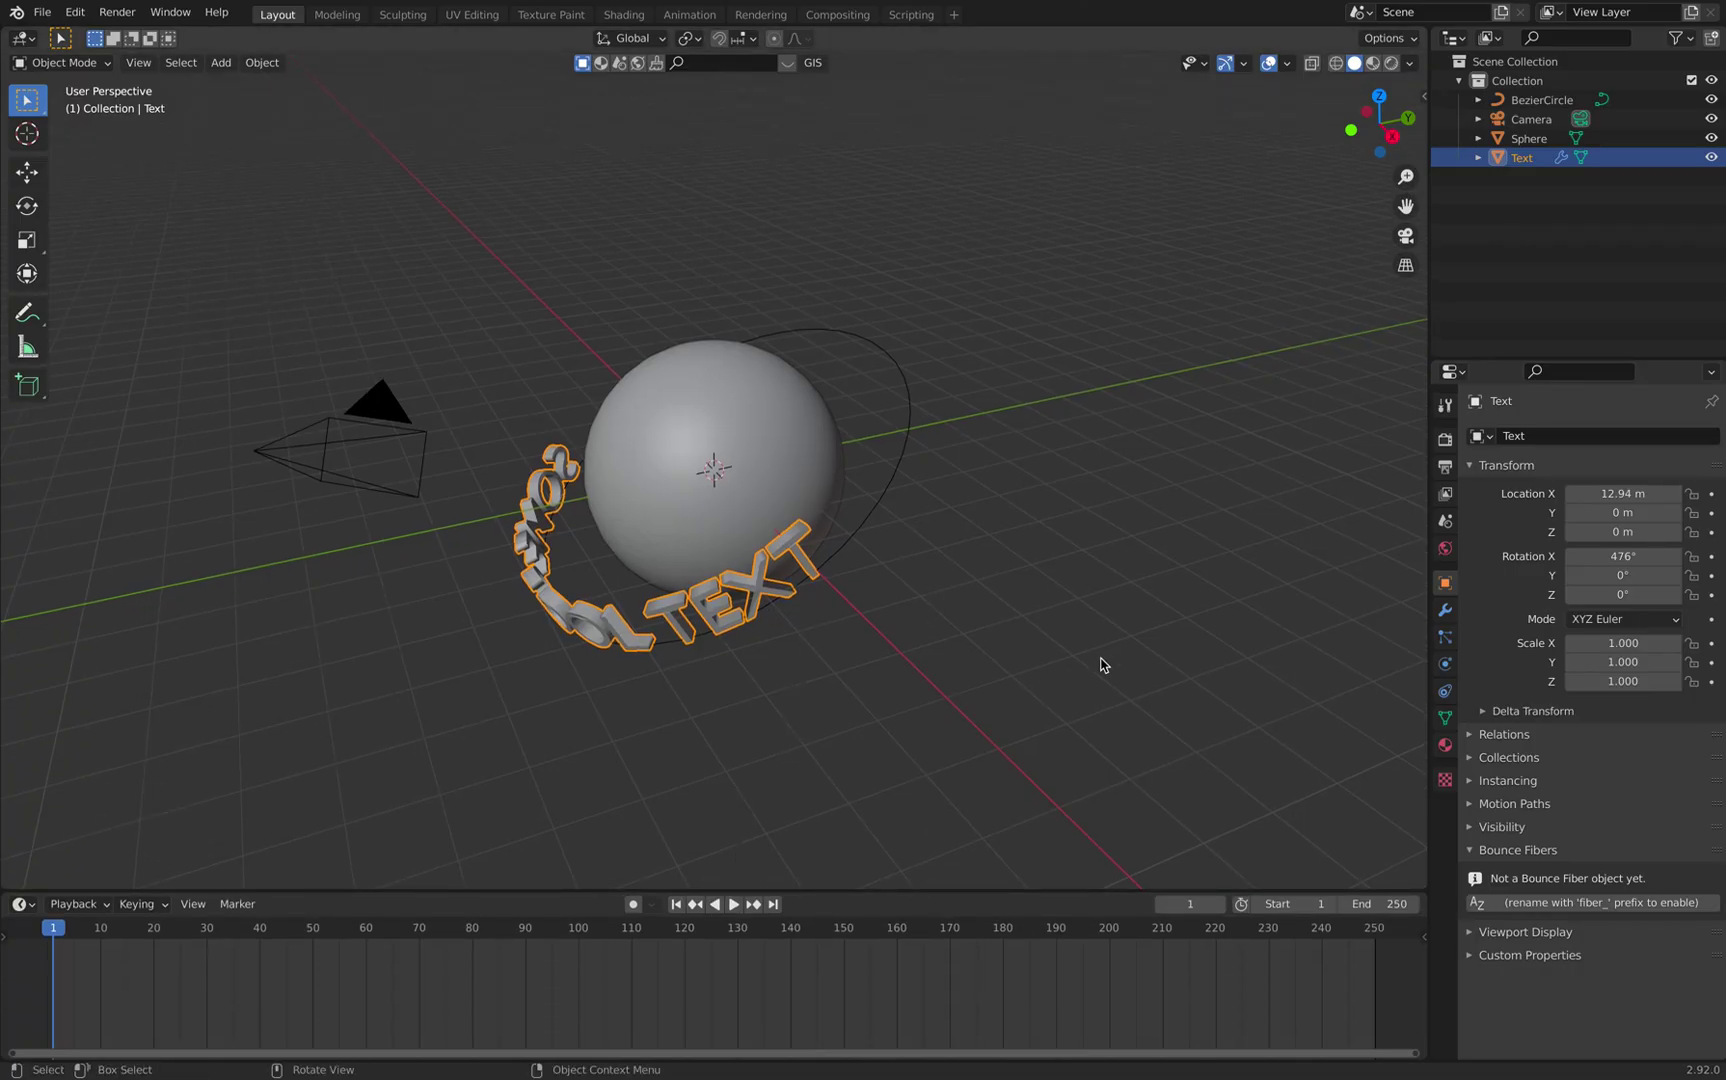
key(i)
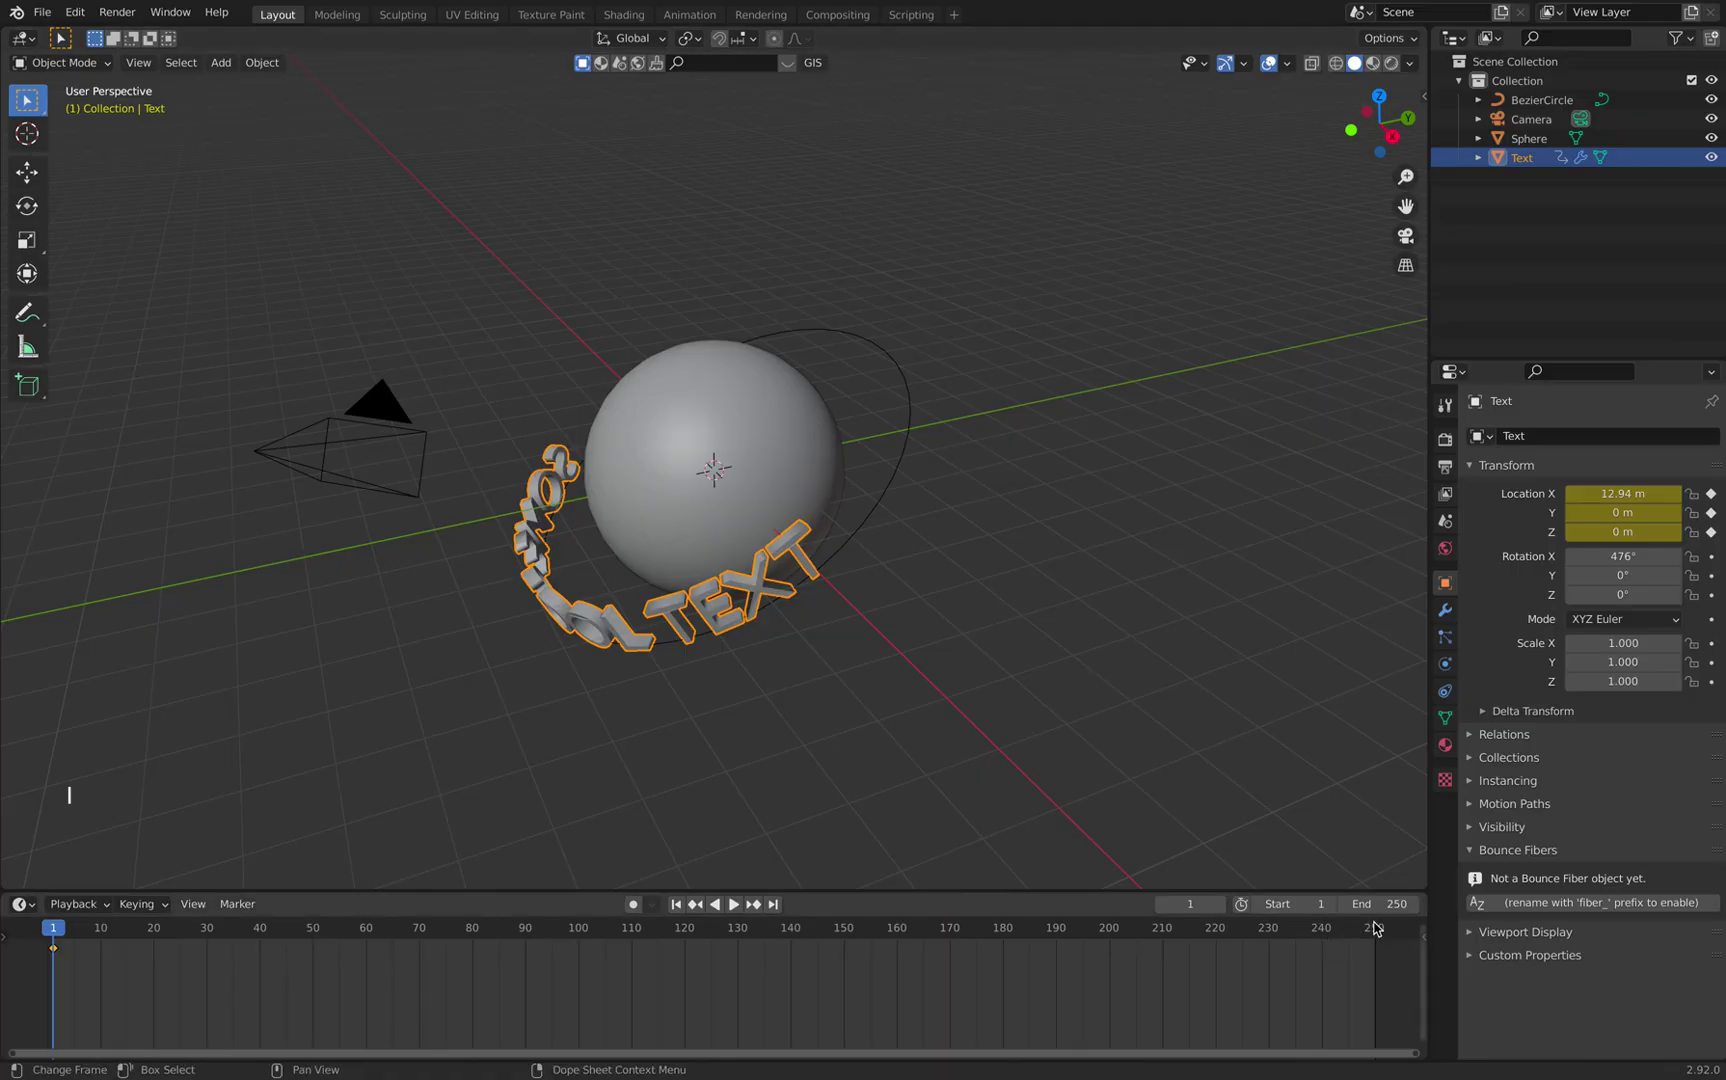
click(1386, 934)
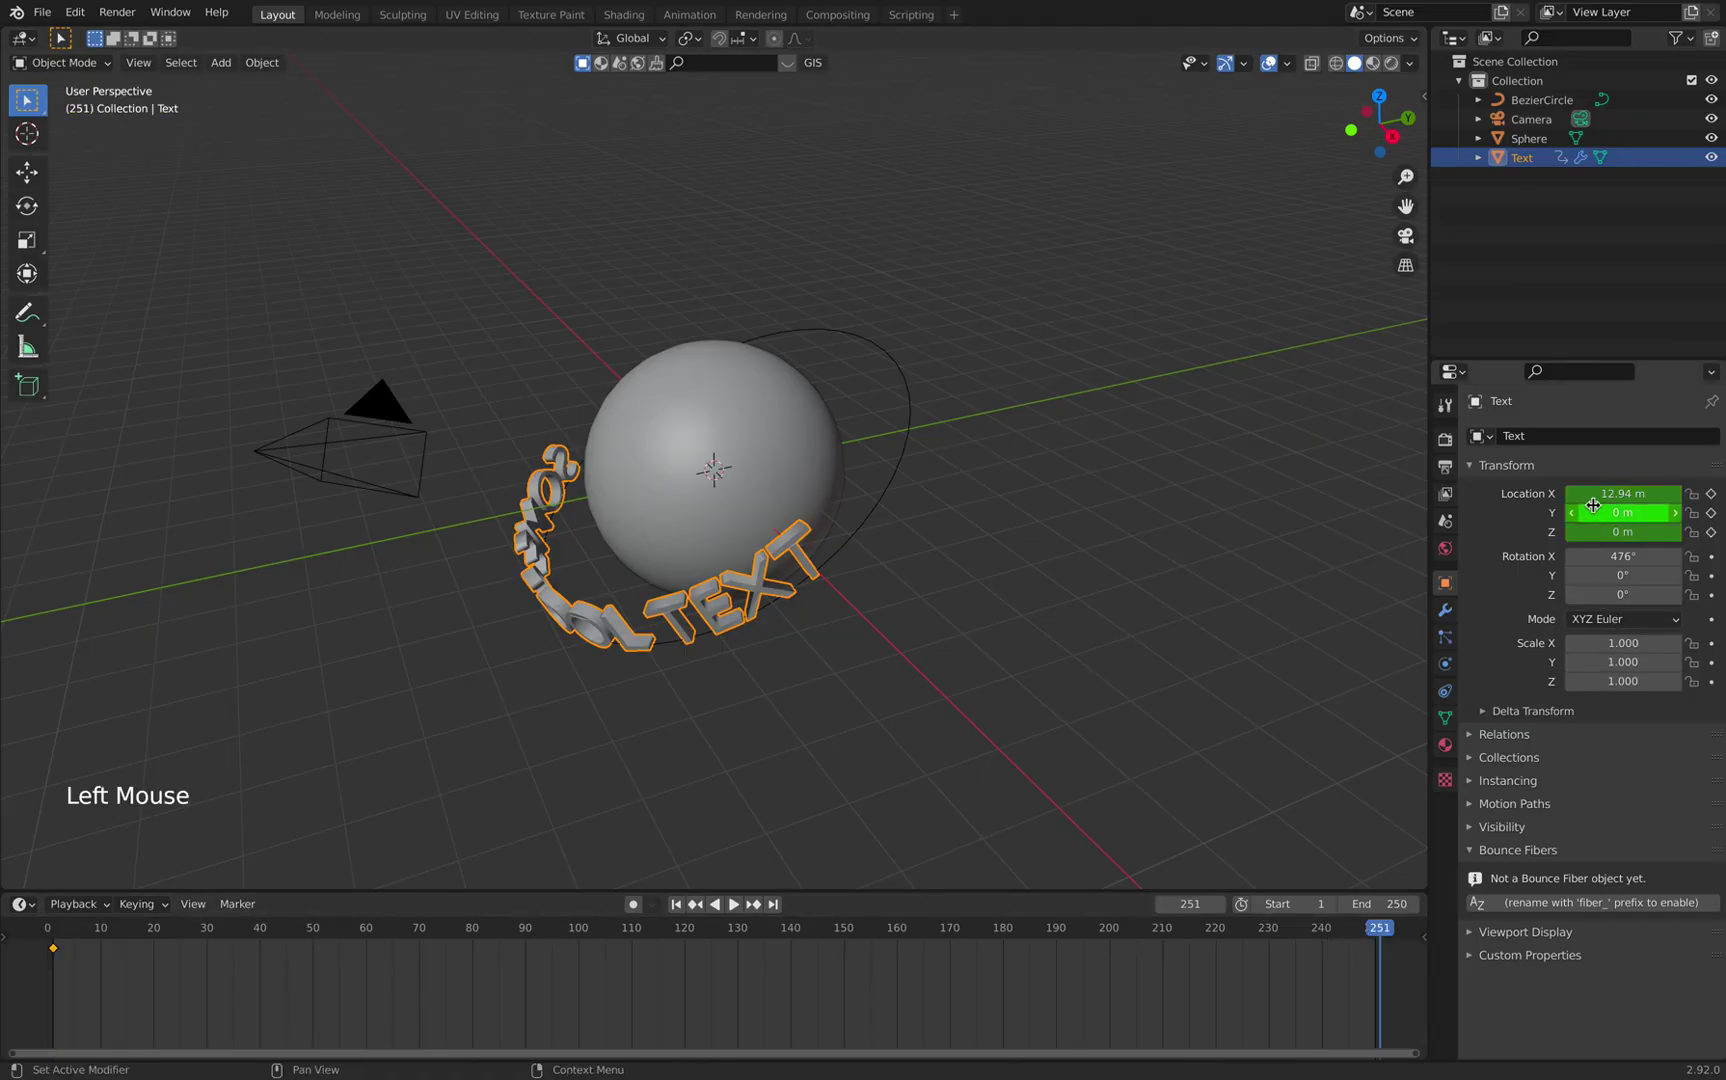
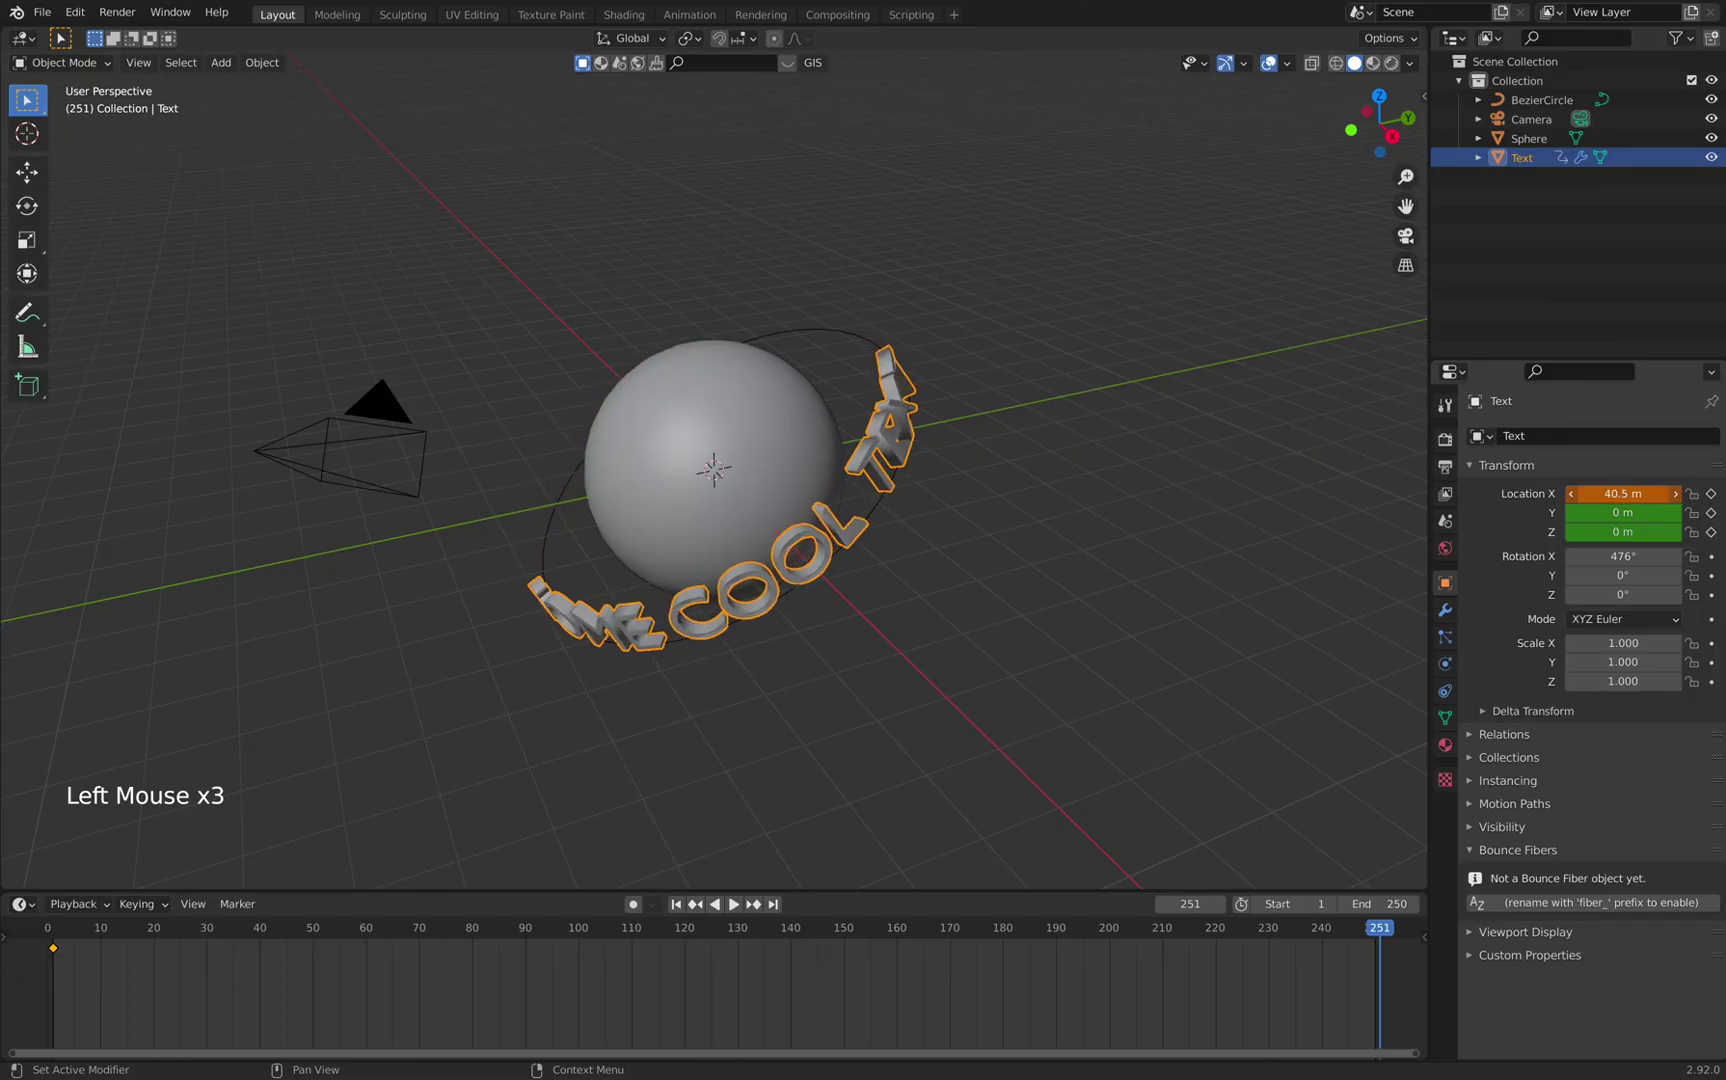
key(i)
Return to the first frame and play back the text orbiting the sphere
key(shift+Left)
key(space)
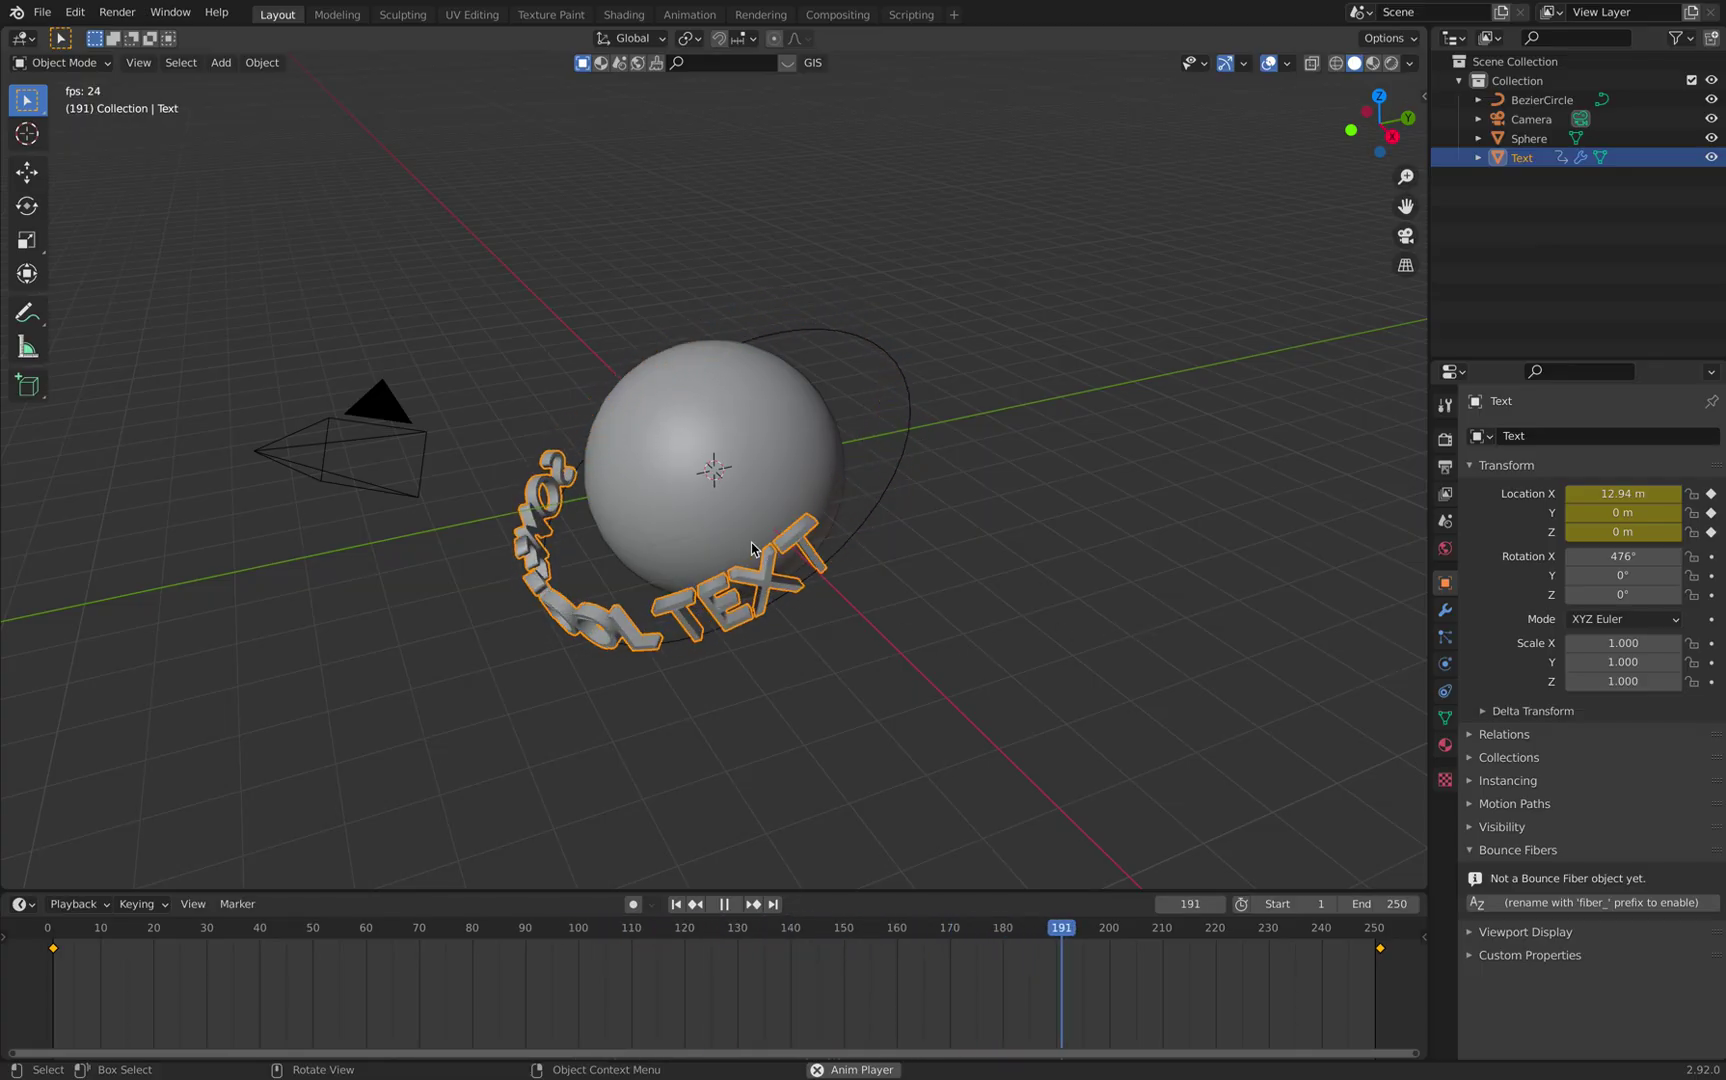
key(space)
key(space)
key(space)
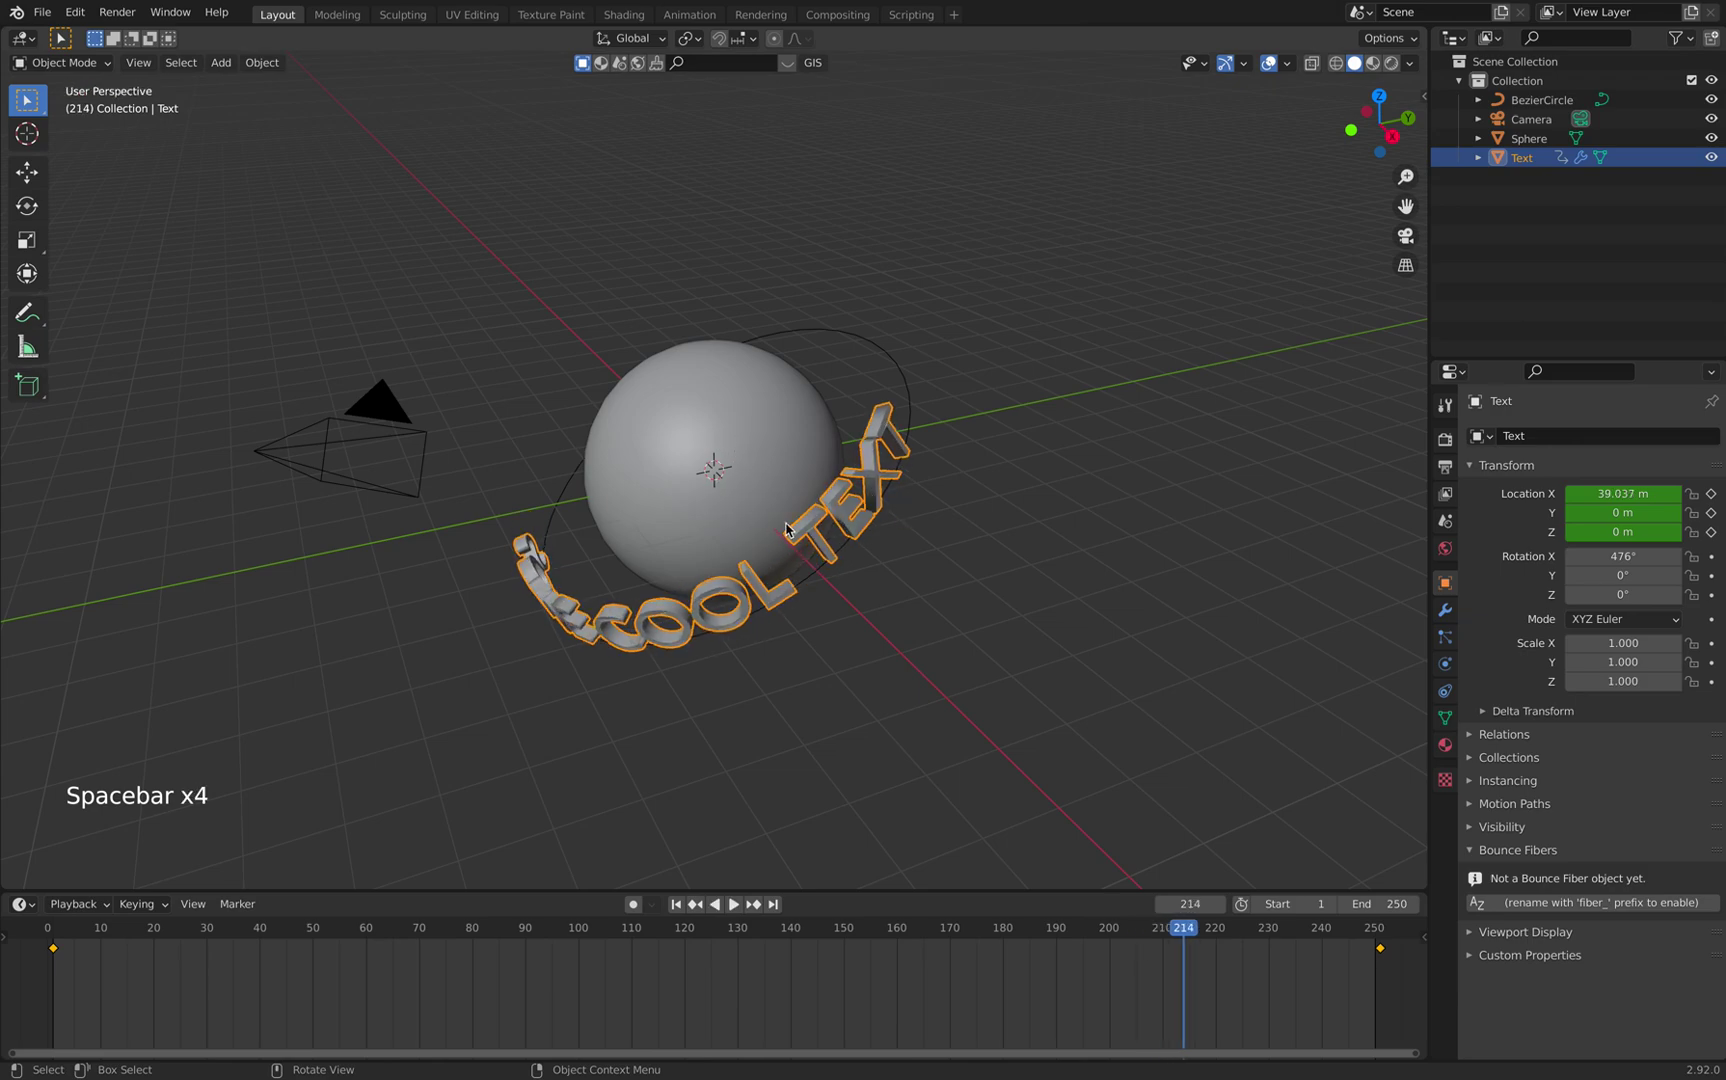